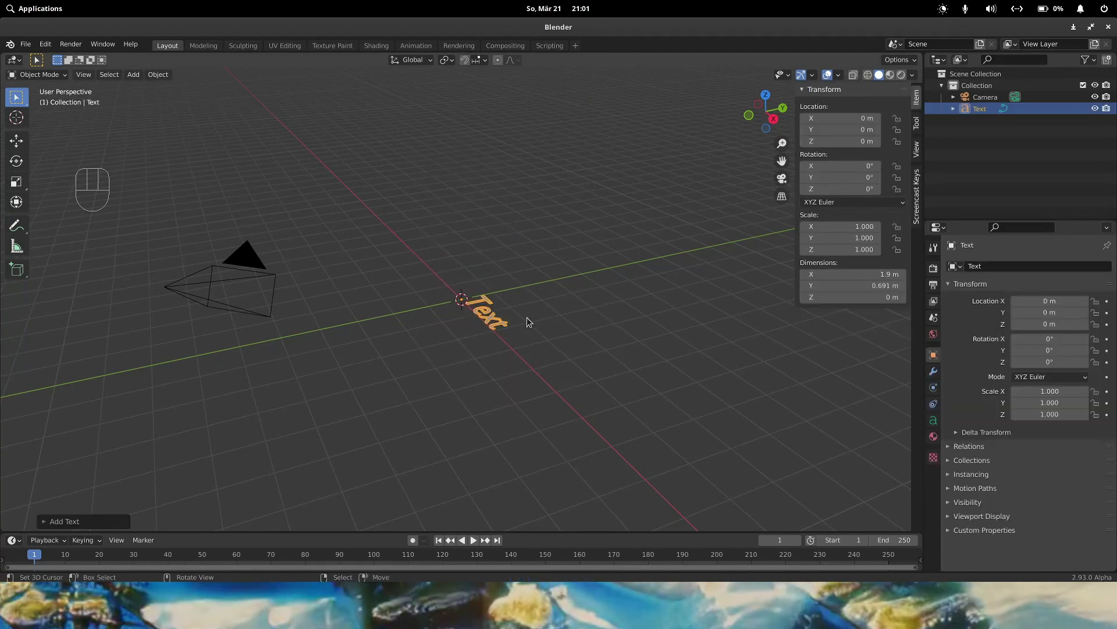
# - Rotate the default text 90° around X so it stands upright
pyautogui.press('r')
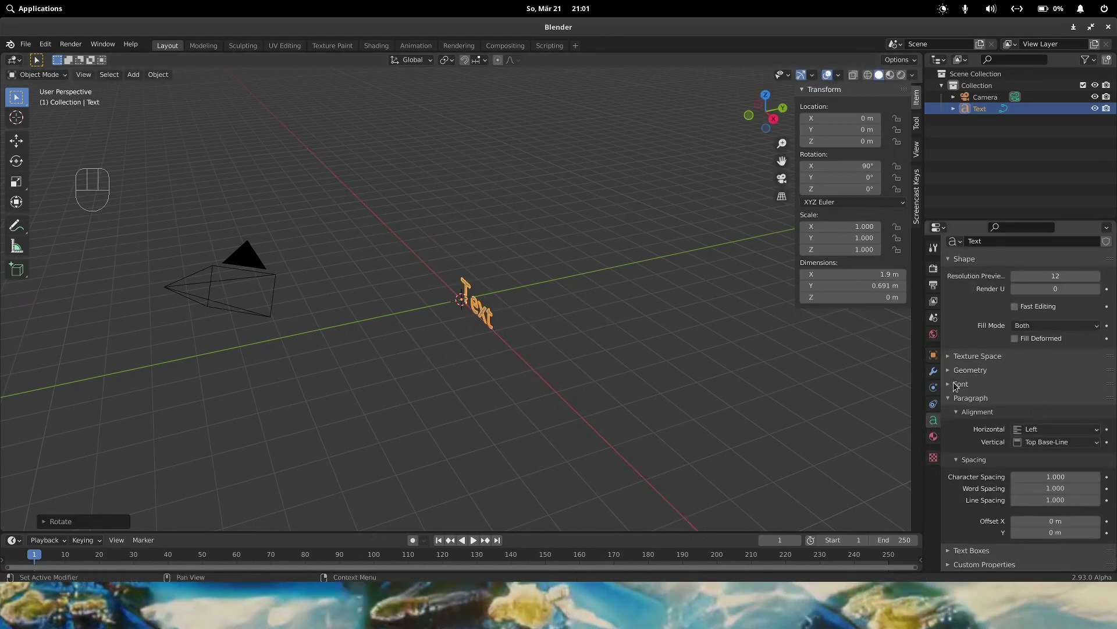
# - Load the NikkyouSans-mLKax.ttf font for the text object
pyautogui.click(953, 386)
pyautogui.click(1094, 404)
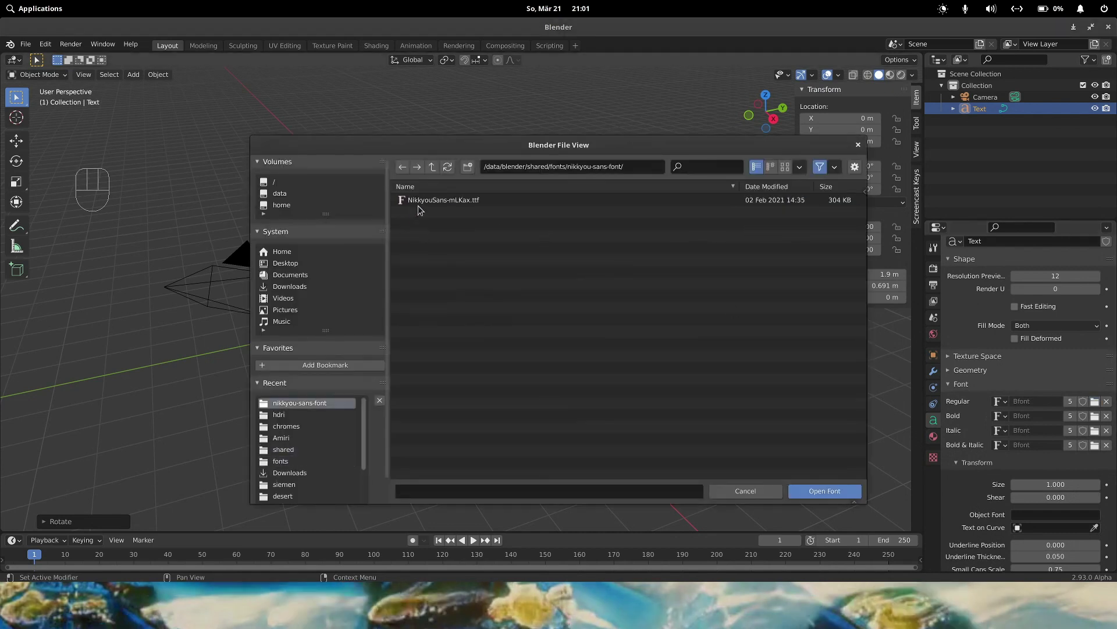
pyautogui.moveTo(504, 351); pyautogui.dragTo(545, 344)
# - Replace the word 'Text' with デジタル in edit mode
pyautogui.press('Tab')
pyautogui.press('BackSpace')
pyautogui.press('BackSpace')
pyautogui.press('BackSpace')
pyautogui.press('BackSpace')
pyautogui.press('ctrl+v')
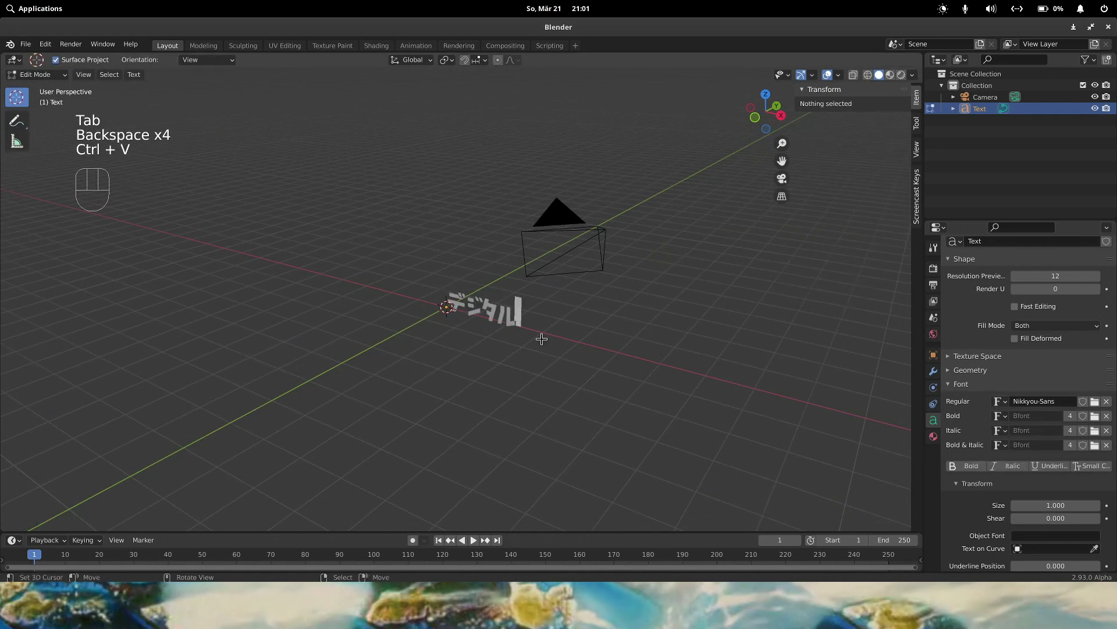
pyautogui.press('KP_1')
pyautogui.press('BackSpace')
pyautogui.press('Tab')
# - In front view, scale the text to about 1.92 and centre it over the origin
pyautogui.press('KP_1')
pyautogui.press('s')
pyautogui.press('g')
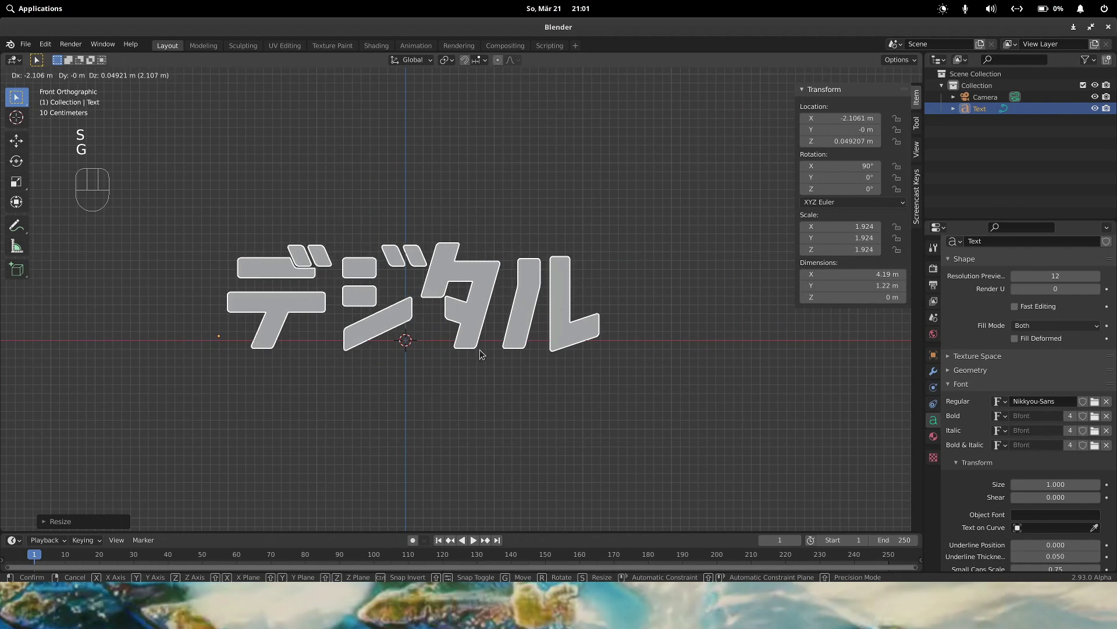
pyautogui.moveTo(523, 376); pyautogui.dragTo(551, 378)
pyautogui.press('g')
pyautogui.moveTo(568, 381); pyautogui.dragTo(515, 400)
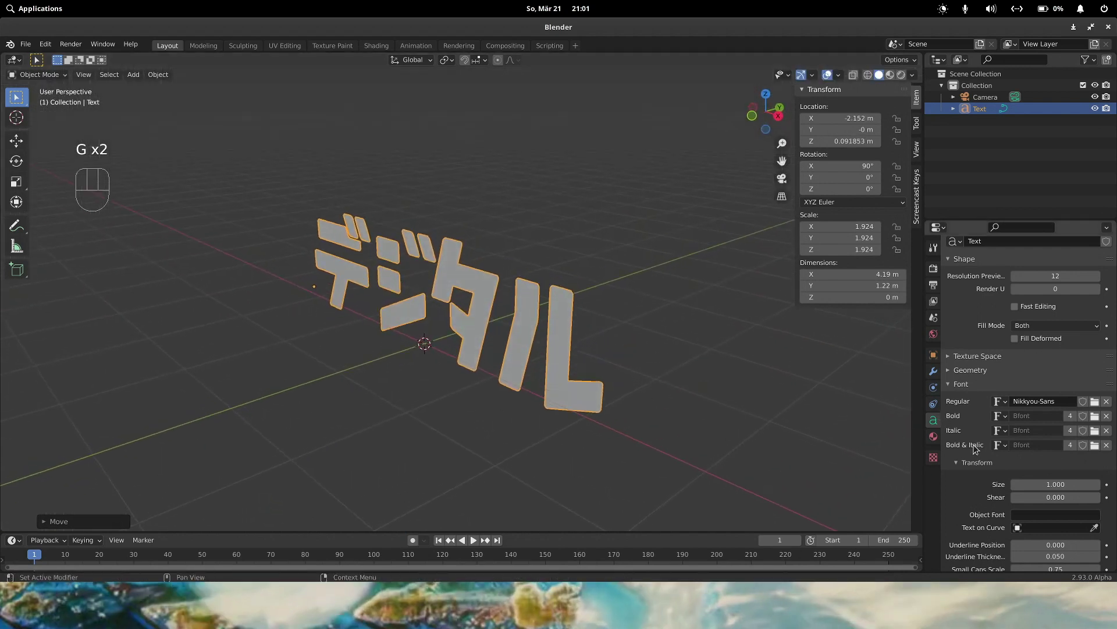
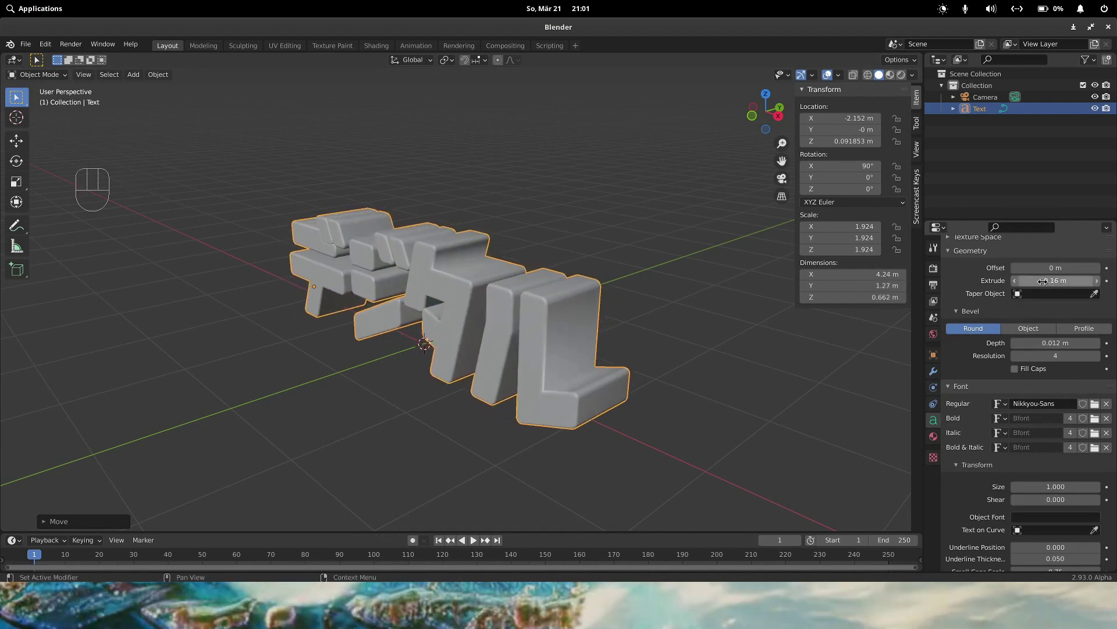
# - Give the text 0.16 m extrusion depth with a 0.012 m bevel
pyautogui.moveTo(639, 371); pyautogui.dragTo(681, 364)
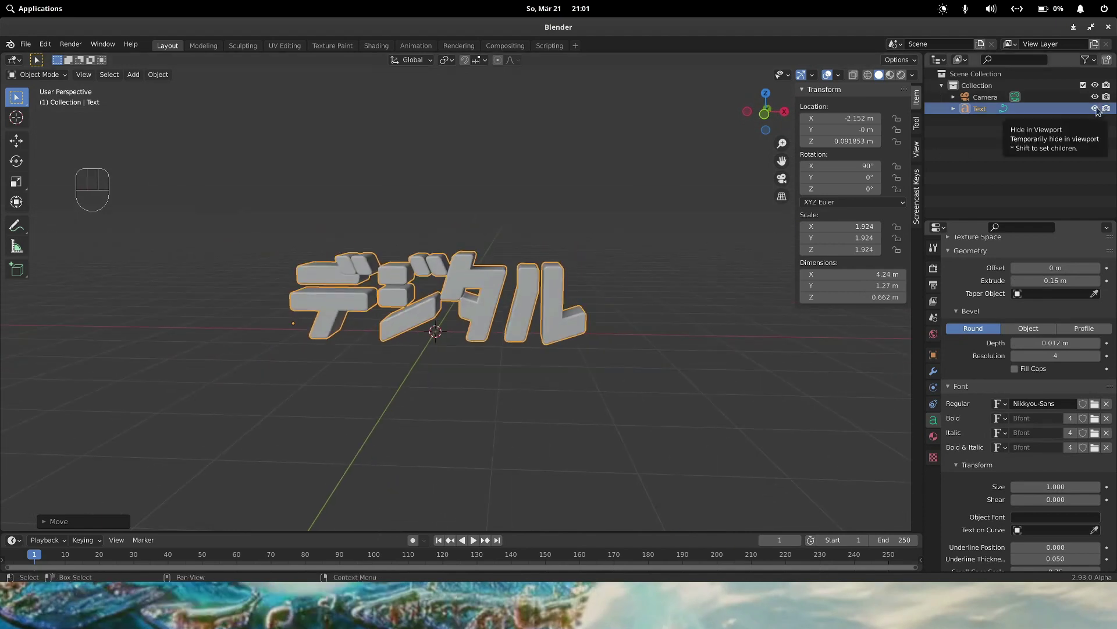
# - Add a mesh circle around the text in front view and enlarge it
pyautogui.moveTo(582, 362); pyautogui.dragTo(637, 357)
pyautogui.press('KP_1')
pyautogui.press('shift+a')
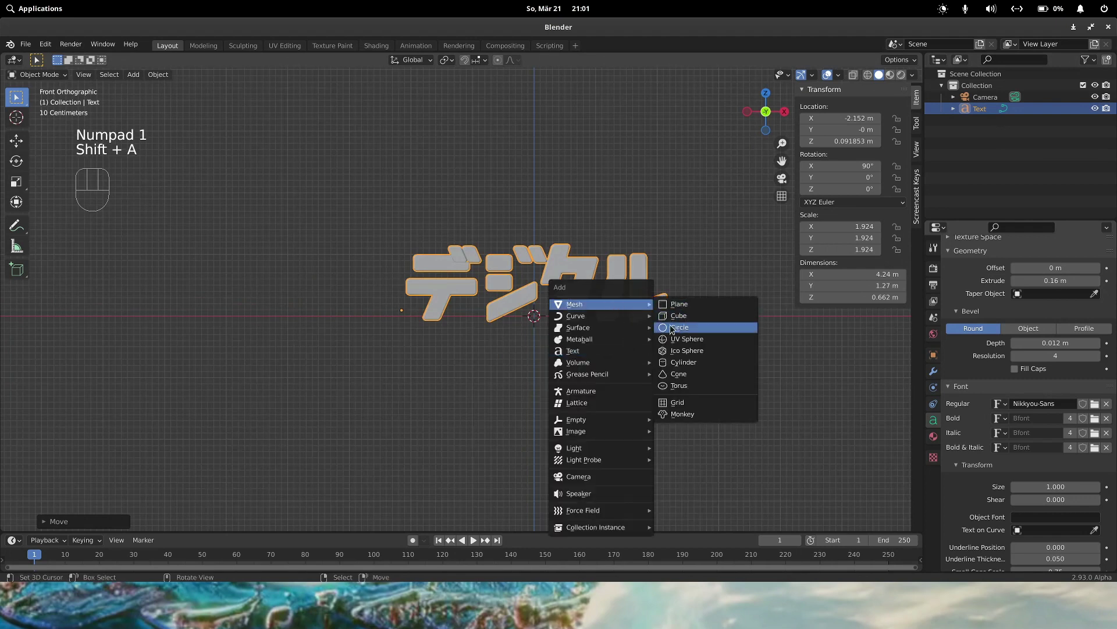
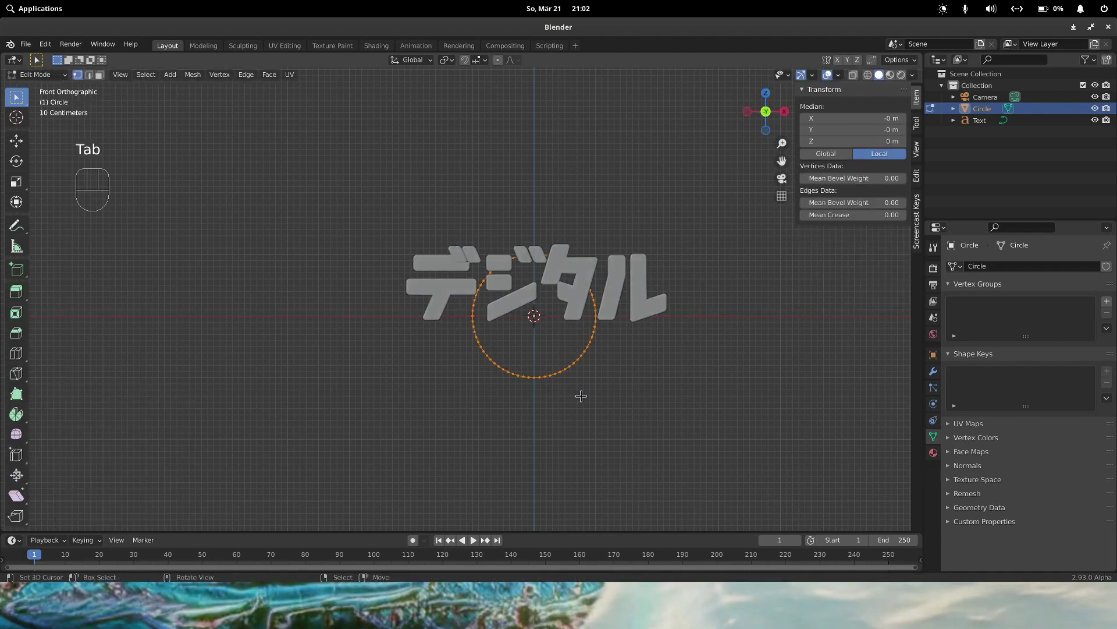
pyautogui.press('s')
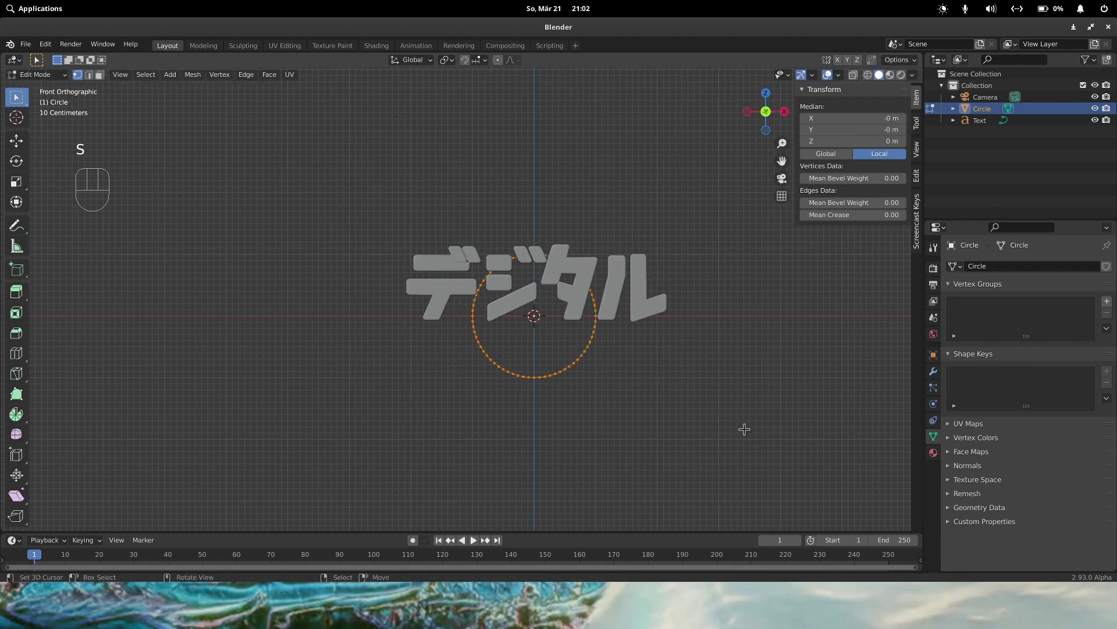
pyautogui.press('s')
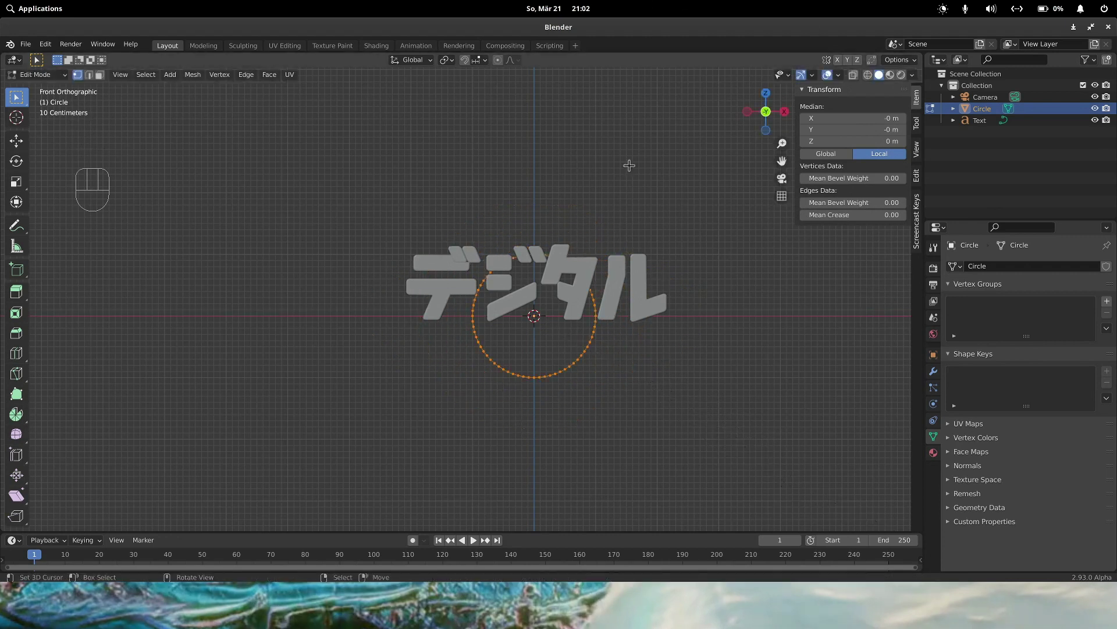
pyautogui.press('Tab')
pyautogui.rightClick(617, 272)
# - In edit mode stretch the circle about 2.4 times along X into a wide ellipse
pyautogui.press('s')
pyautogui.press('g')
pyautogui.rightClick(600, 344)
pyautogui.press('Tab')
pyautogui.press('s')
pyautogui.press('x')
pyautogui.press('s')
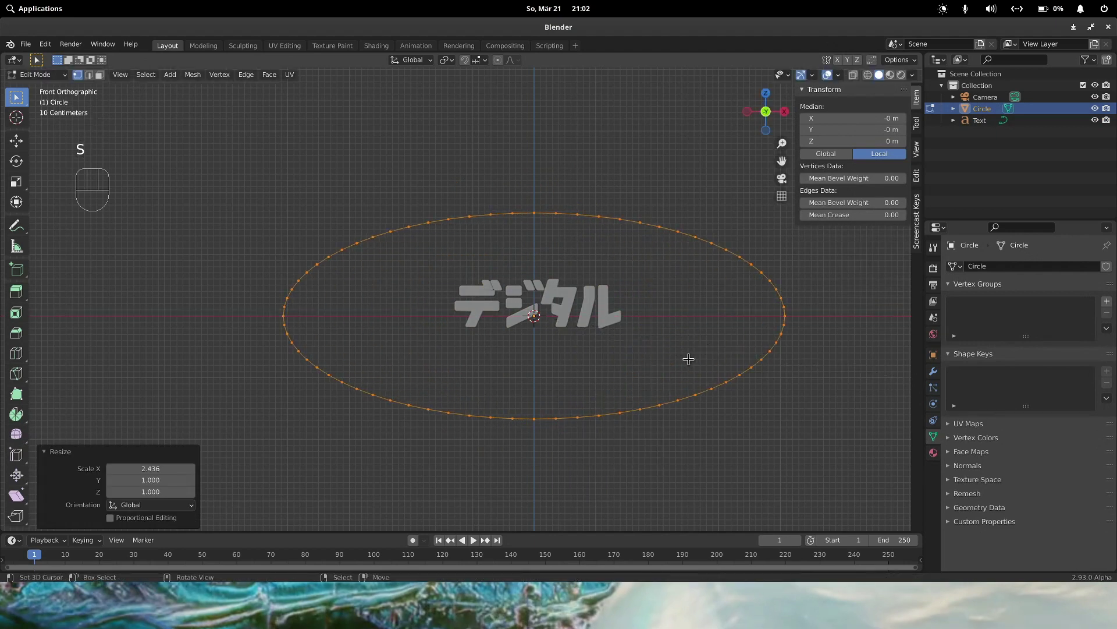
# - Duplicate the ellipse into a narrower ring and a large ring lifted above the text
pyautogui.press('shift+d')
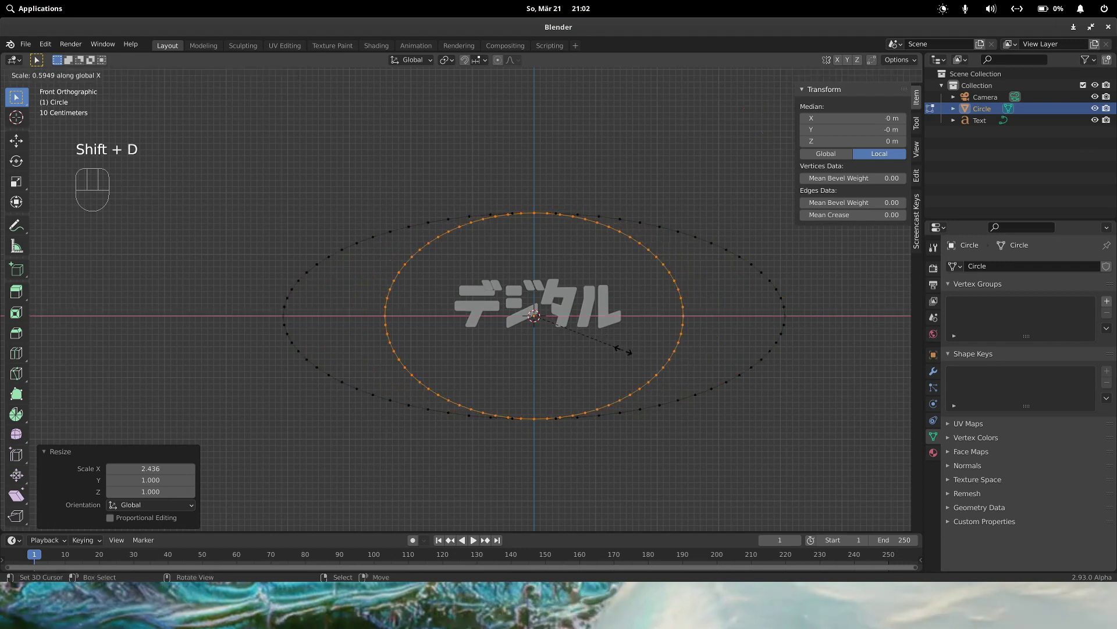
pyautogui.press('shift+d')
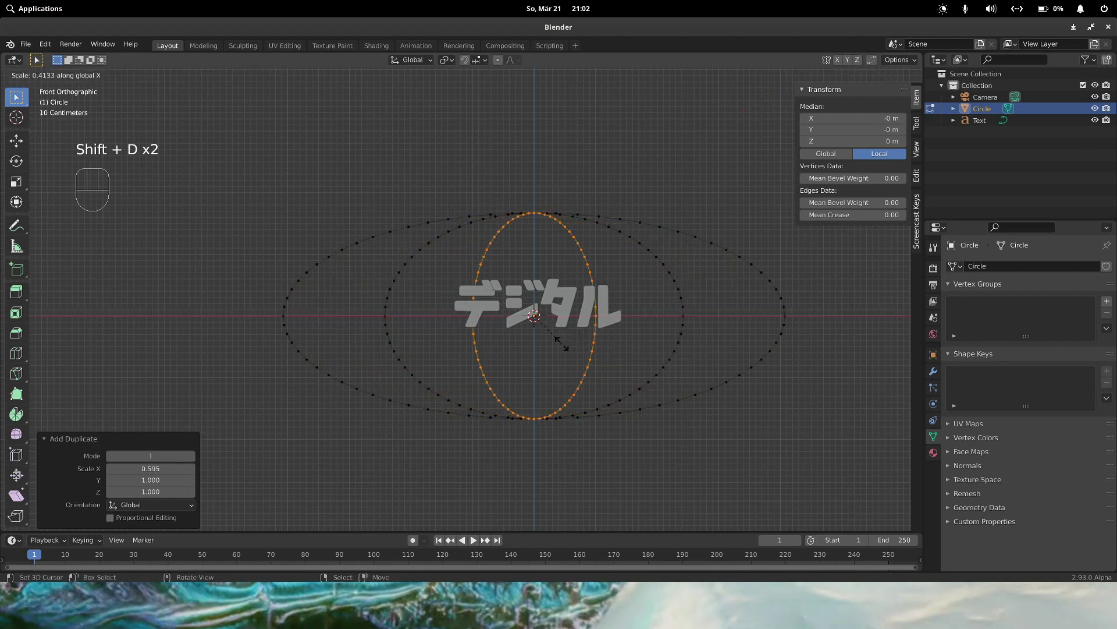
pyautogui.press('shift+d')
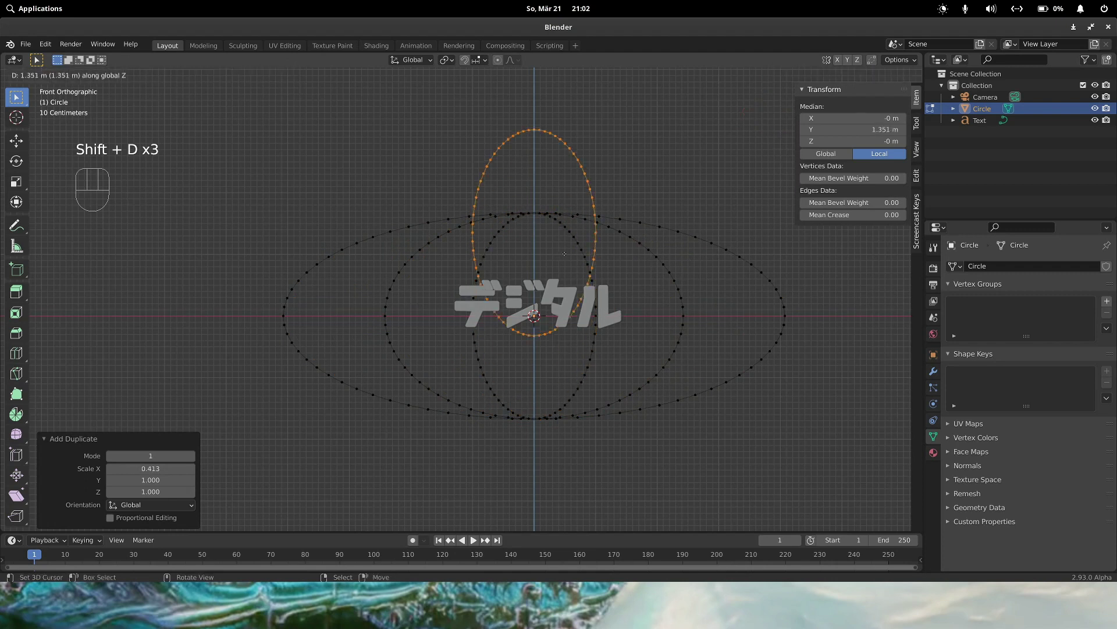
pyautogui.press('s')
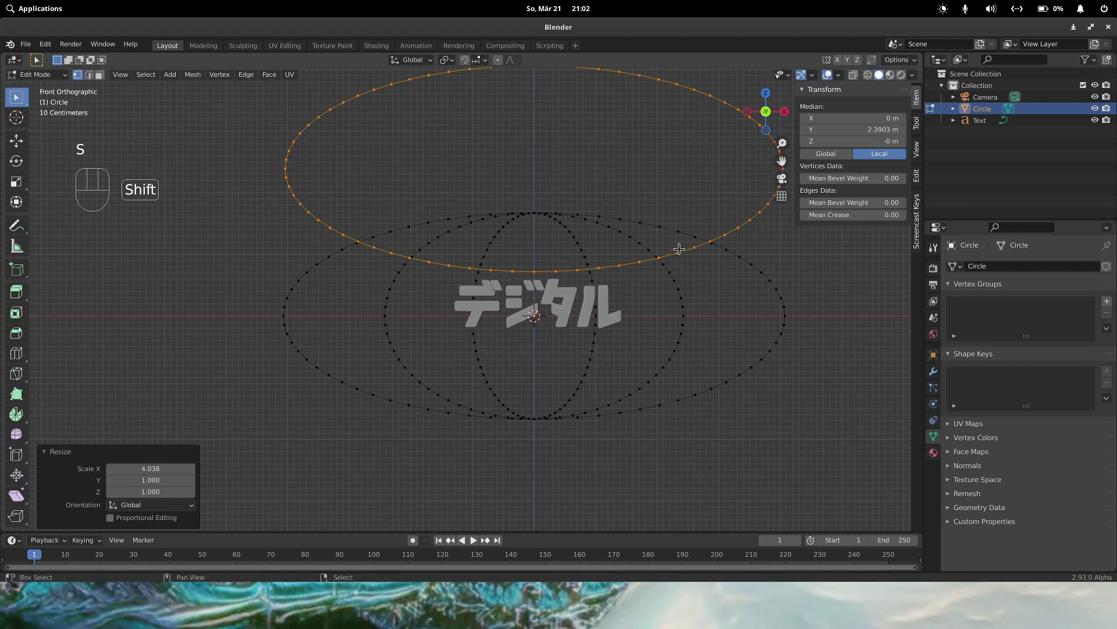
# - Add a shrunken narrow copy of the upper ring, leave edit mode and select the text
pyautogui.press('shift+d')
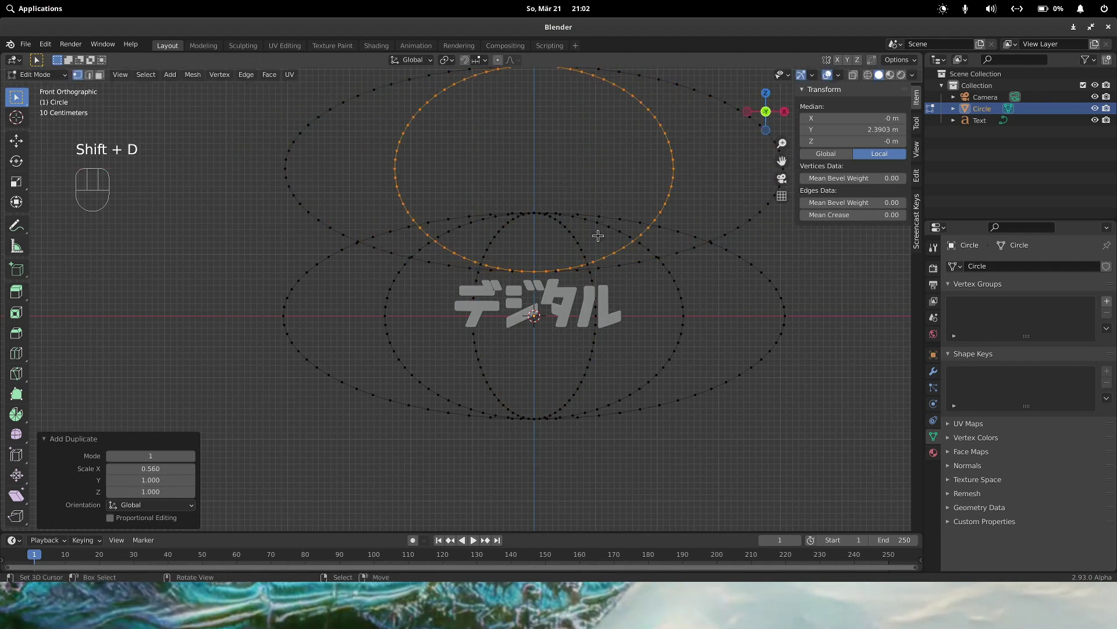
pyautogui.press('s')
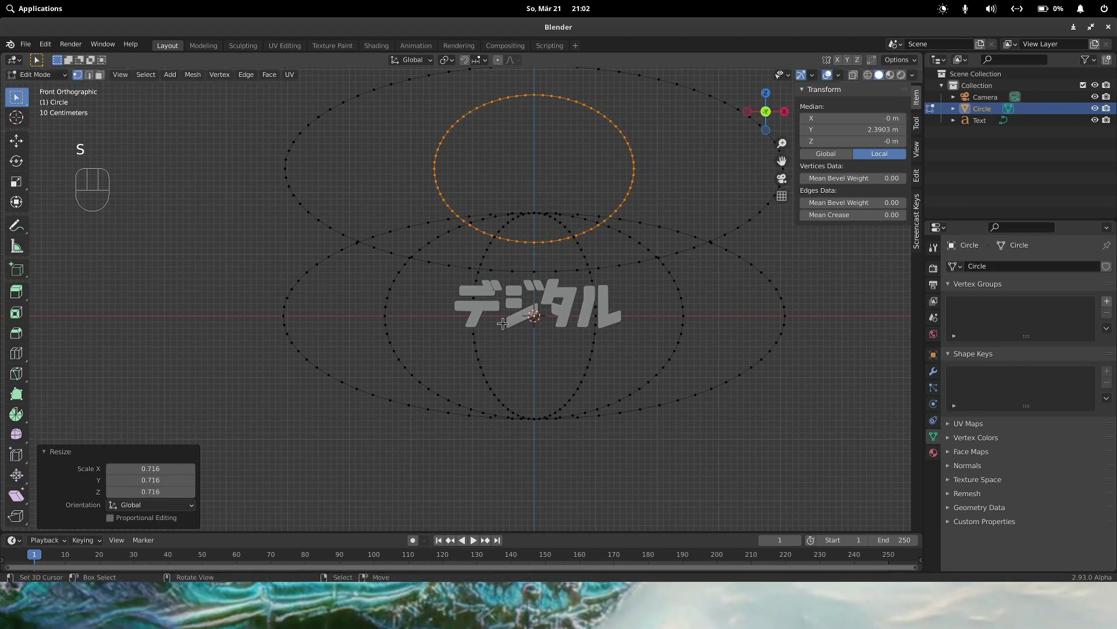
pyautogui.press('Tab')
pyautogui.rightClick(514, 313)
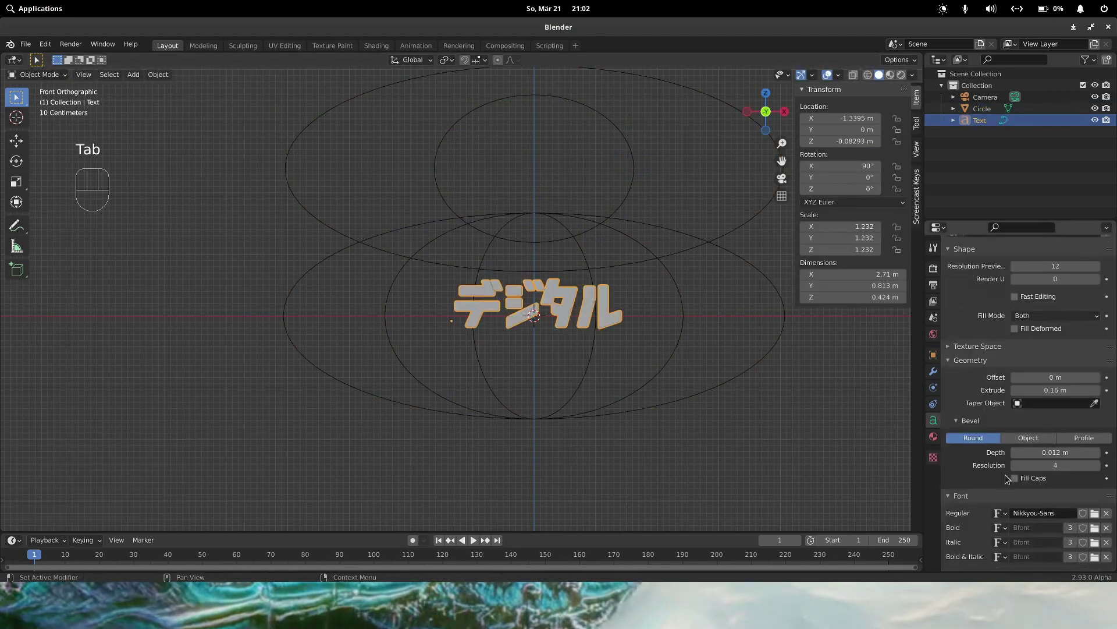
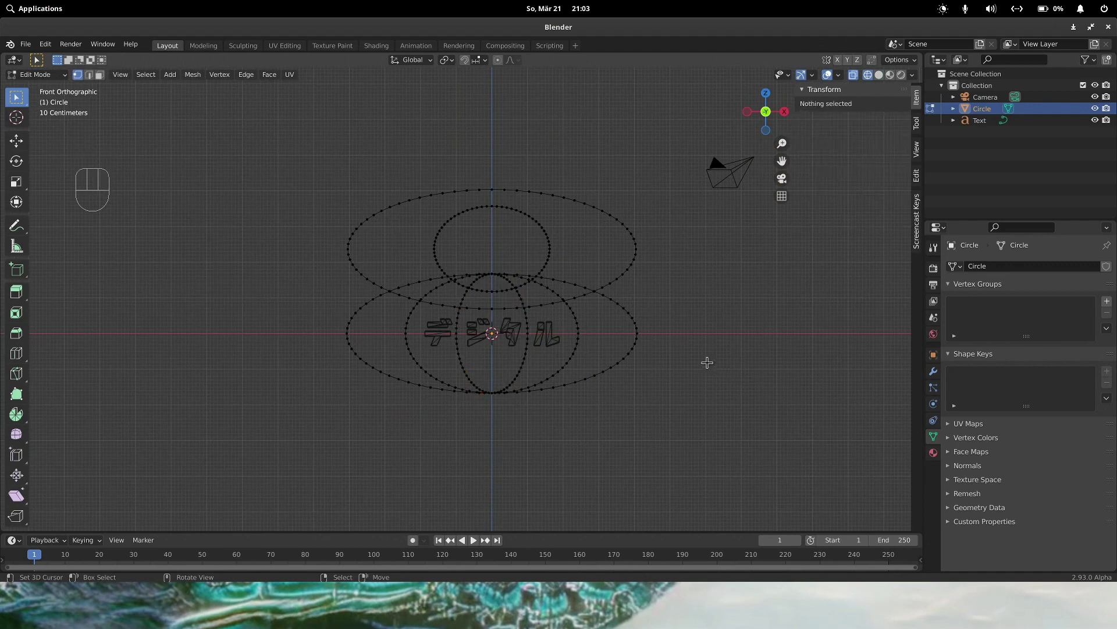
# - Box- and circle-select the lower and right halves of the rings and delete those vertices
pyautogui.press('b')
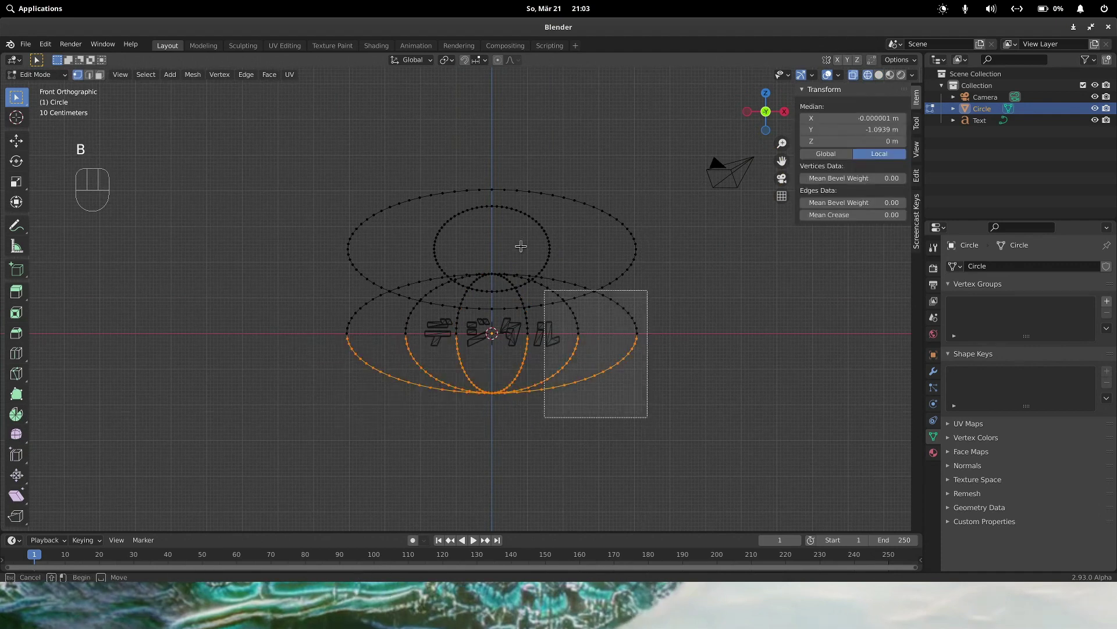
pyautogui.press('b')
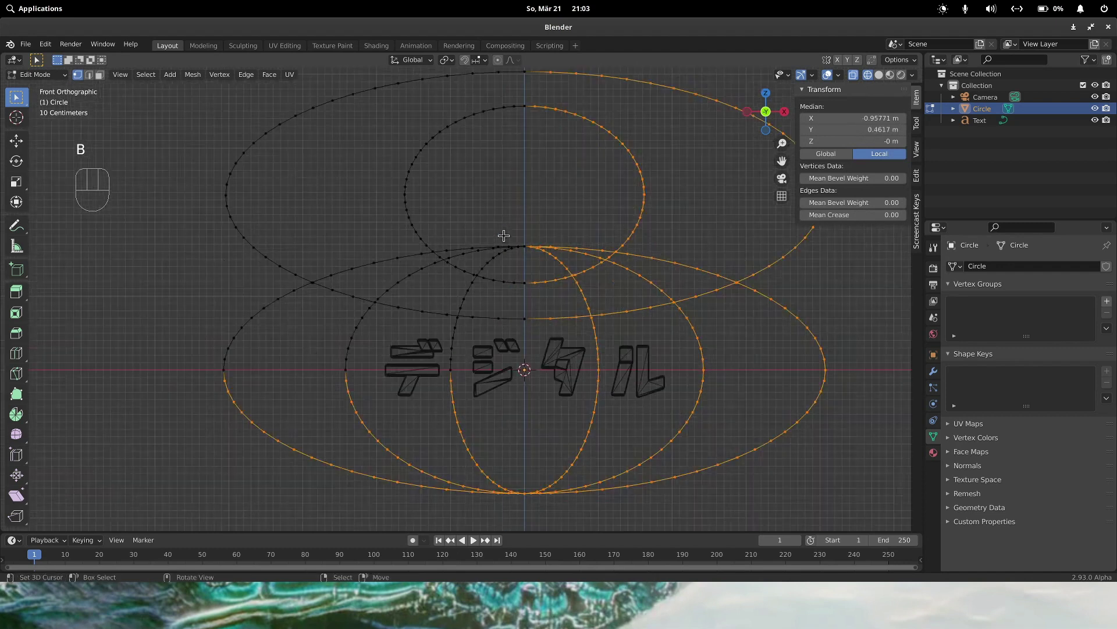
pyautogui.press('c')
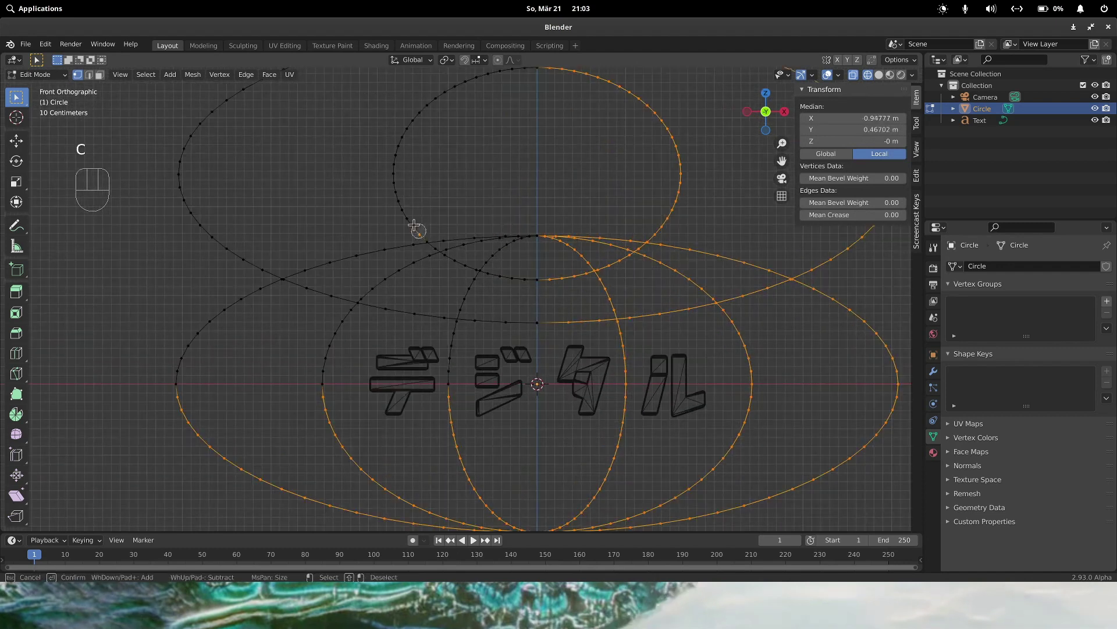
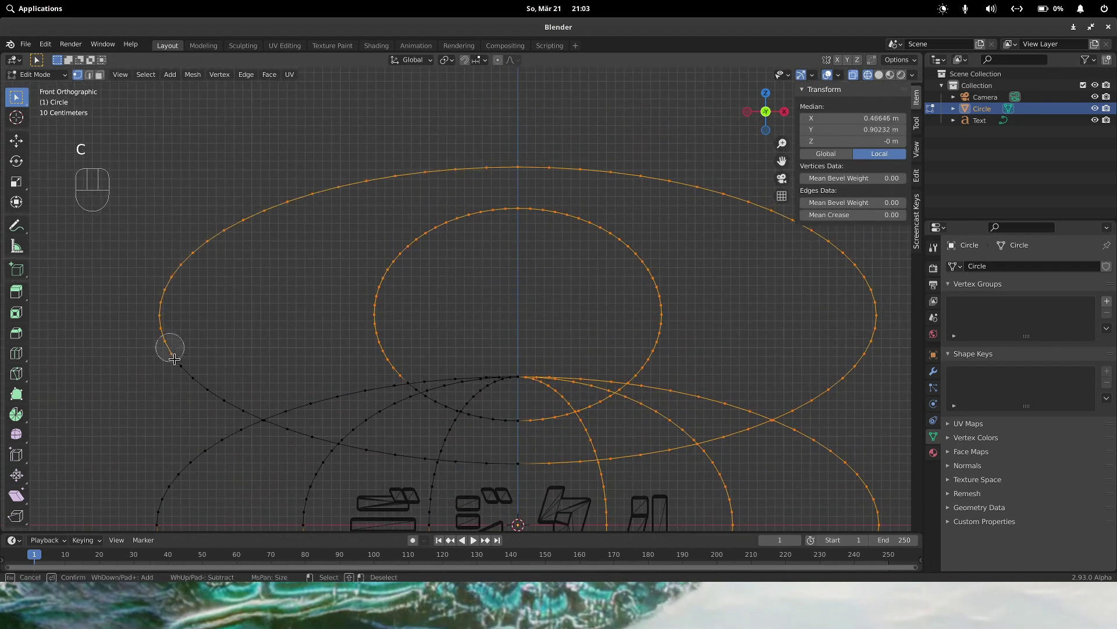
pyautogui.press('x')
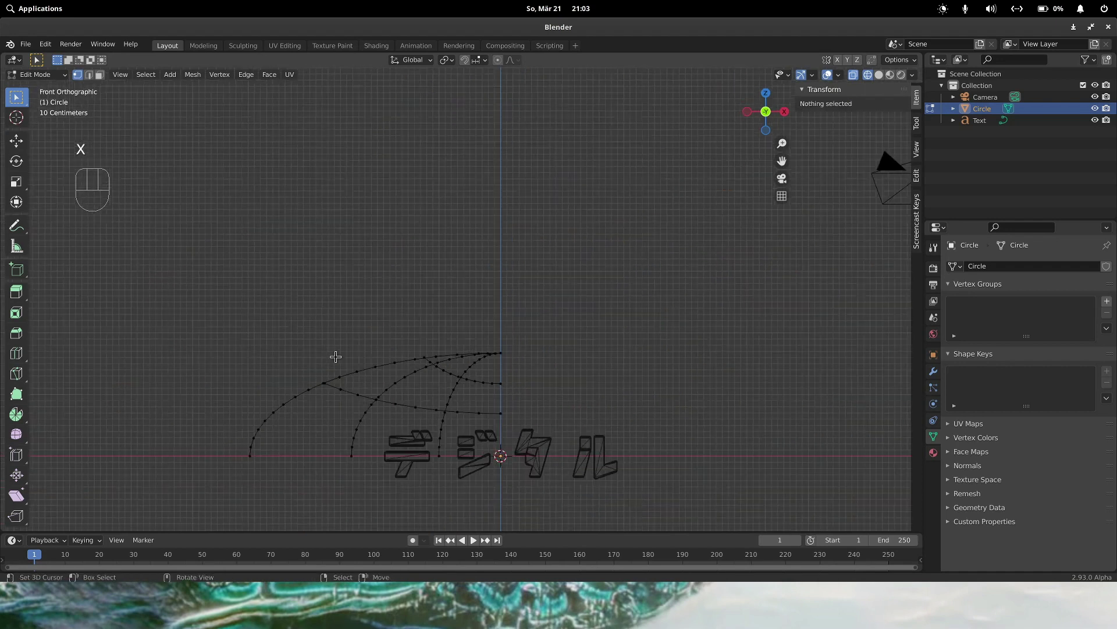
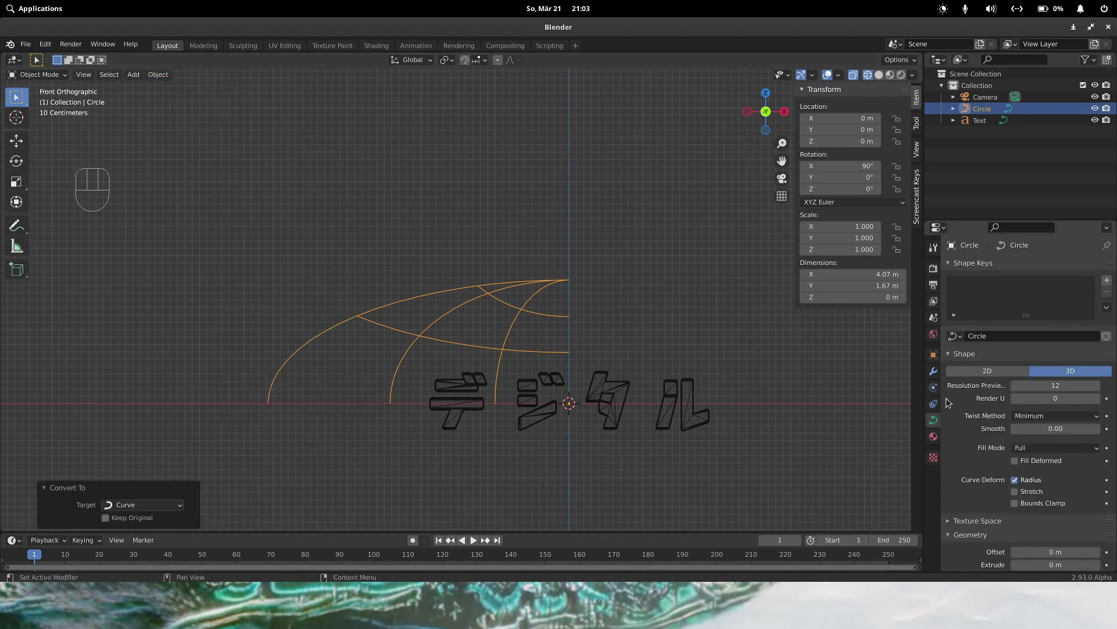
# - Convert the quarter-arc ring mesh to a curve and orbit to check it beside the lettering
pyautogui.click(887, 81)
pyautogui.moveTo(623, 265); pyautogui.dragTo(544, 284)
pyautogui.moveTo(598, 320); pyautogui.dragTo(600, 276)
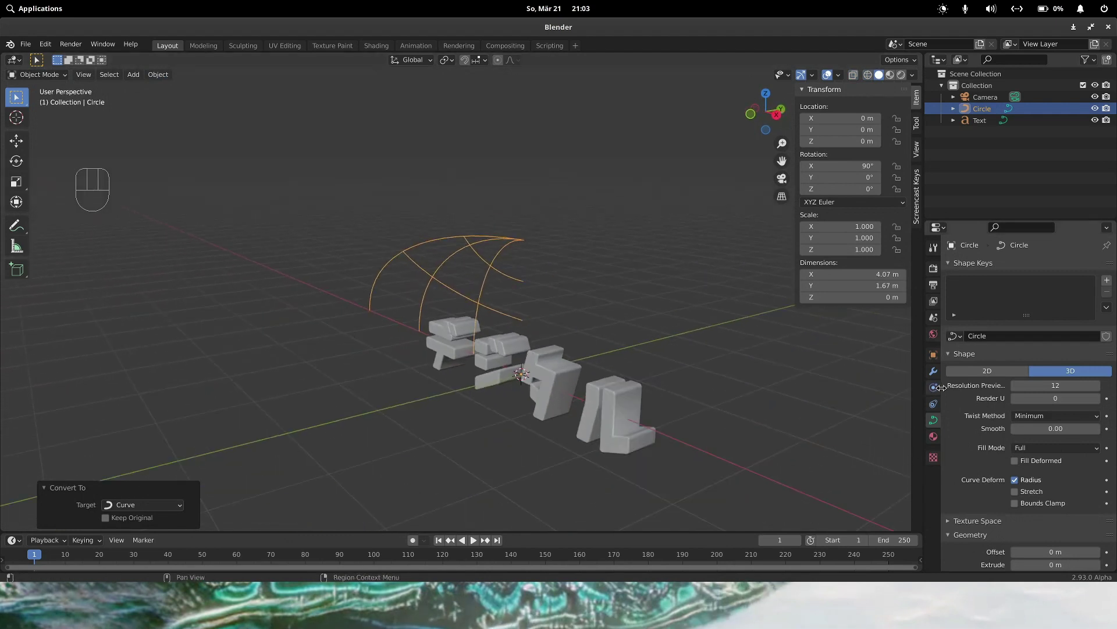
# - Add a Mirror modifier on X and Y to complete the globe outline
pyautogui.click(938, 377)
pyautogui.moveTo(998, 268); pyautogui.dragTo(902, 365)
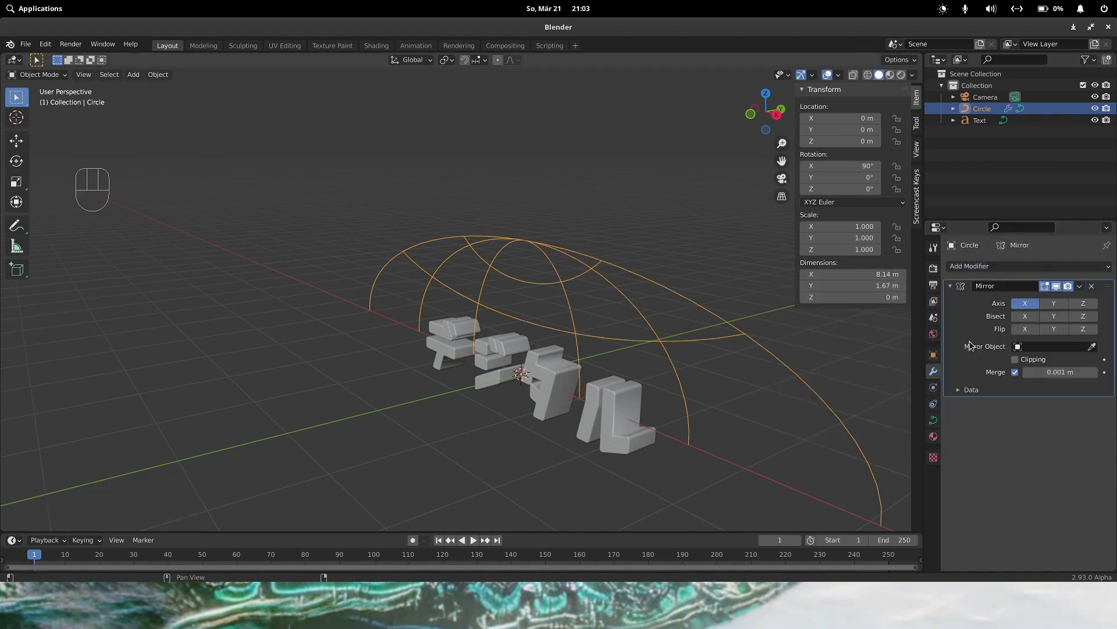
pyautogui.click(1053, 310)
pyautogui.click(936, 421)
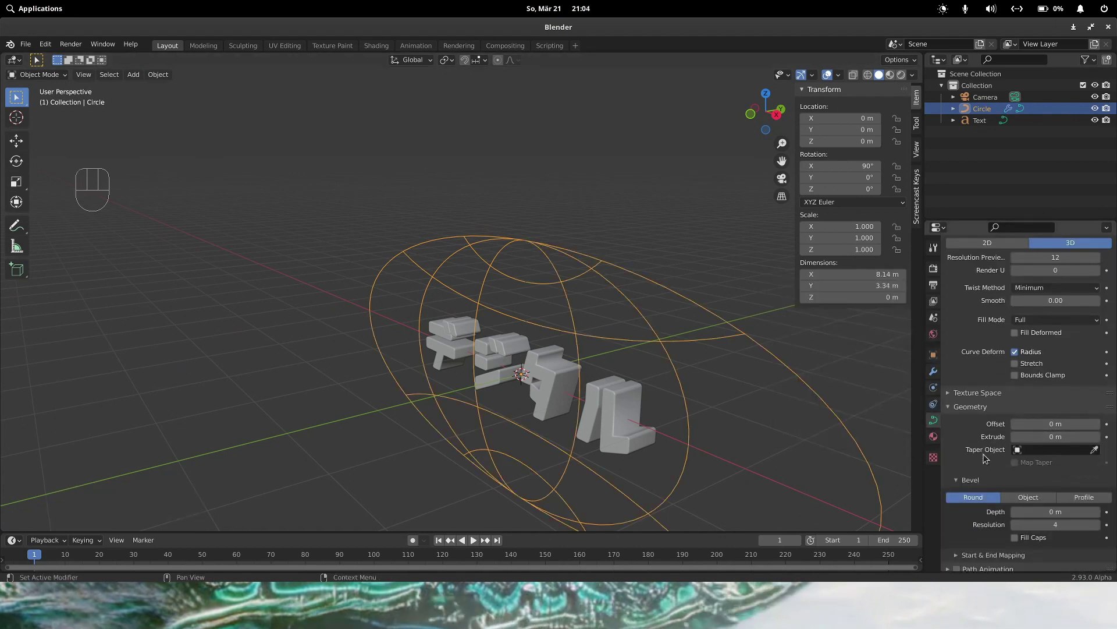
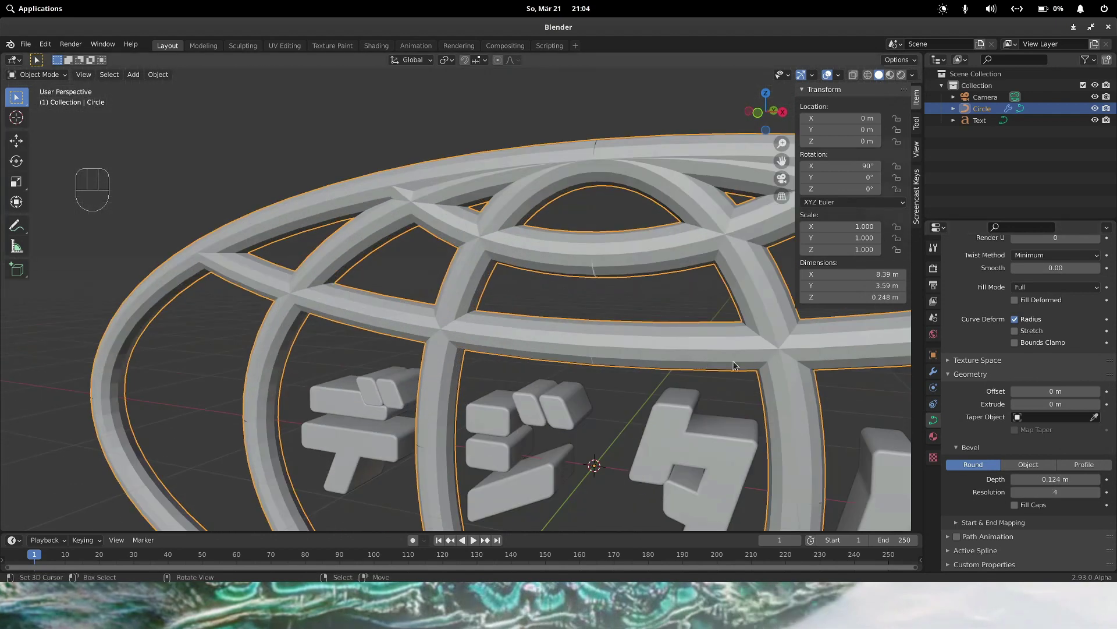
# - Give the globe curve a 0.124 m round bevel at resolution 3, forming solid tubes
pyautogui.moveTo(759, 362); pyautogui.dragTo(720, 363)
pyautogui.moveTo(718, 362); pyautogui.dragTo(715, 369)
pyautogui.click(1087, 474)
pyautogui.click(963, 438)
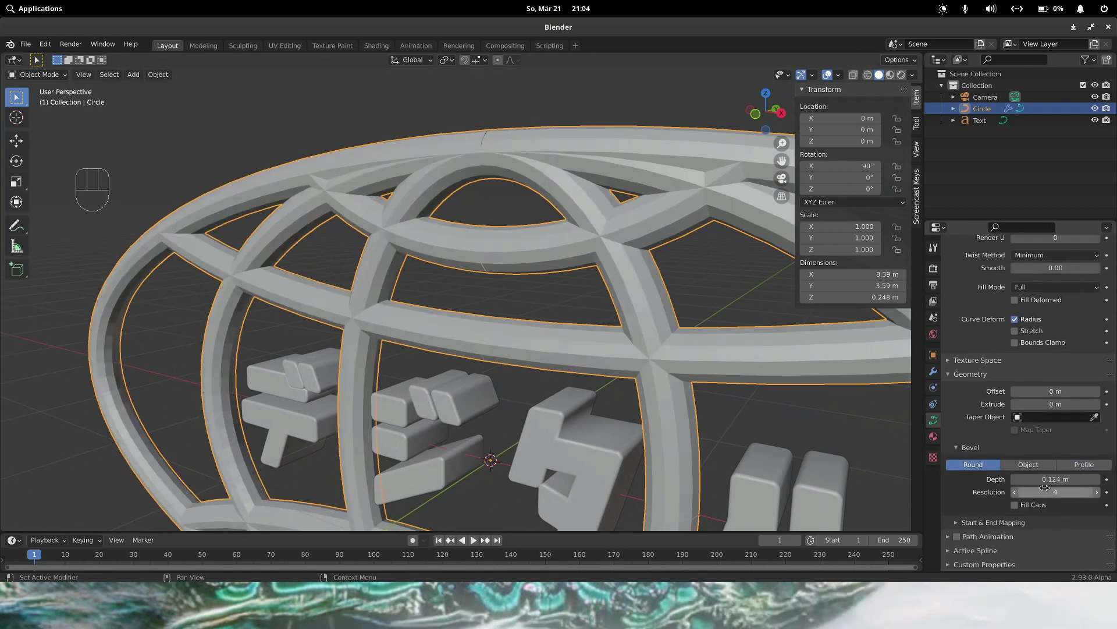
pyautogui.click(1019, 499)
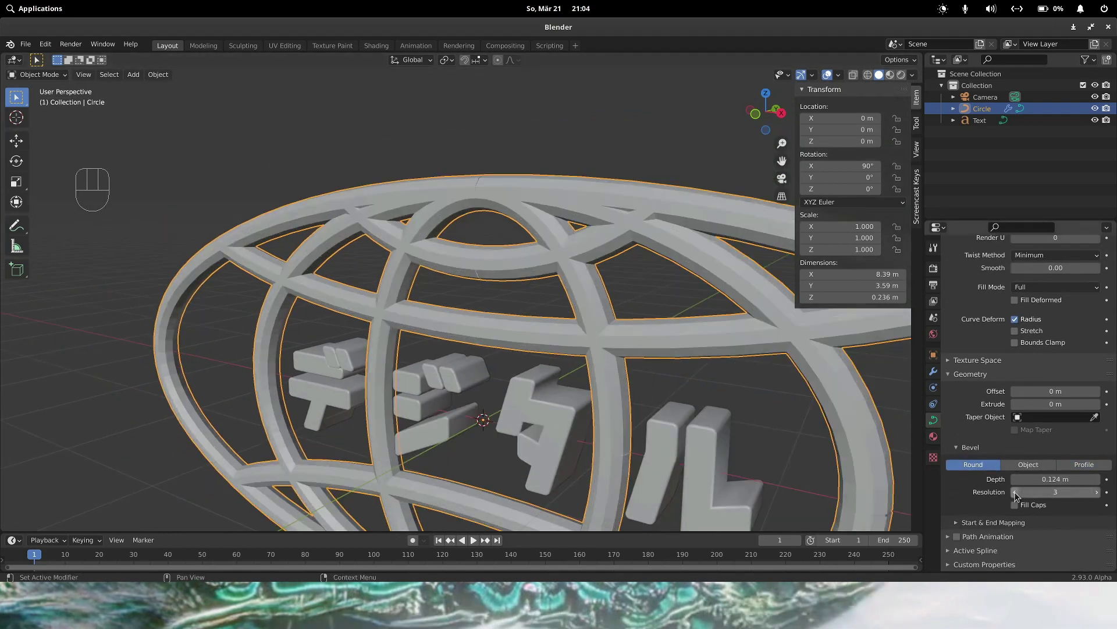
pyautogui.click(1104, 499)
pyautogui.click(1104, 499)
pyautogui.doubleClick(1018, 495)
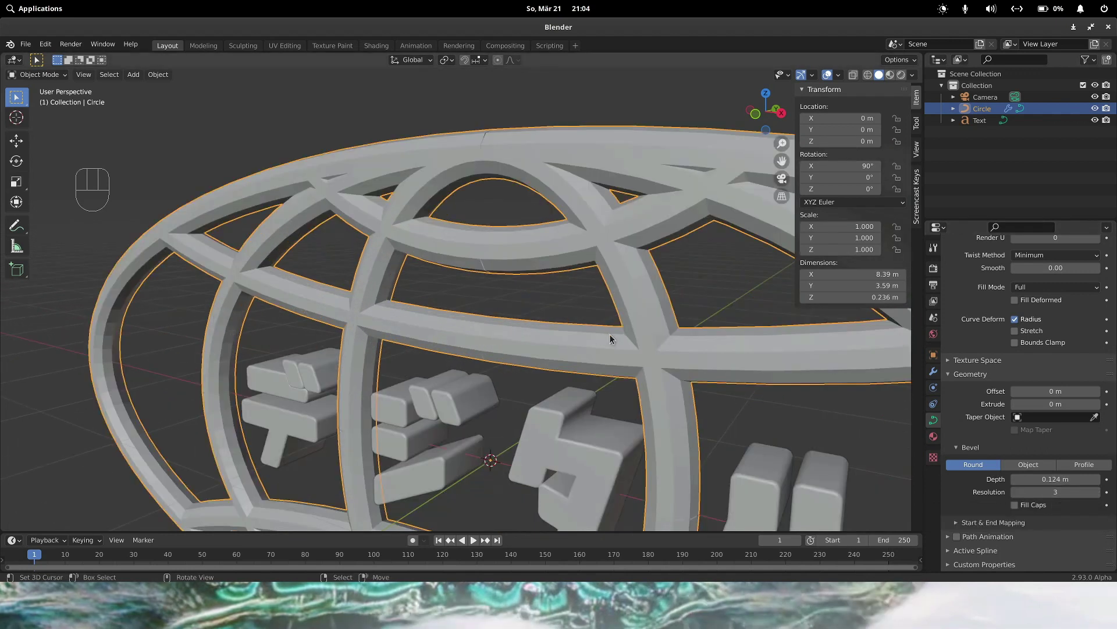
pyautogui.moveTo(508, 368); pyautogui.dragTo(596, 361)
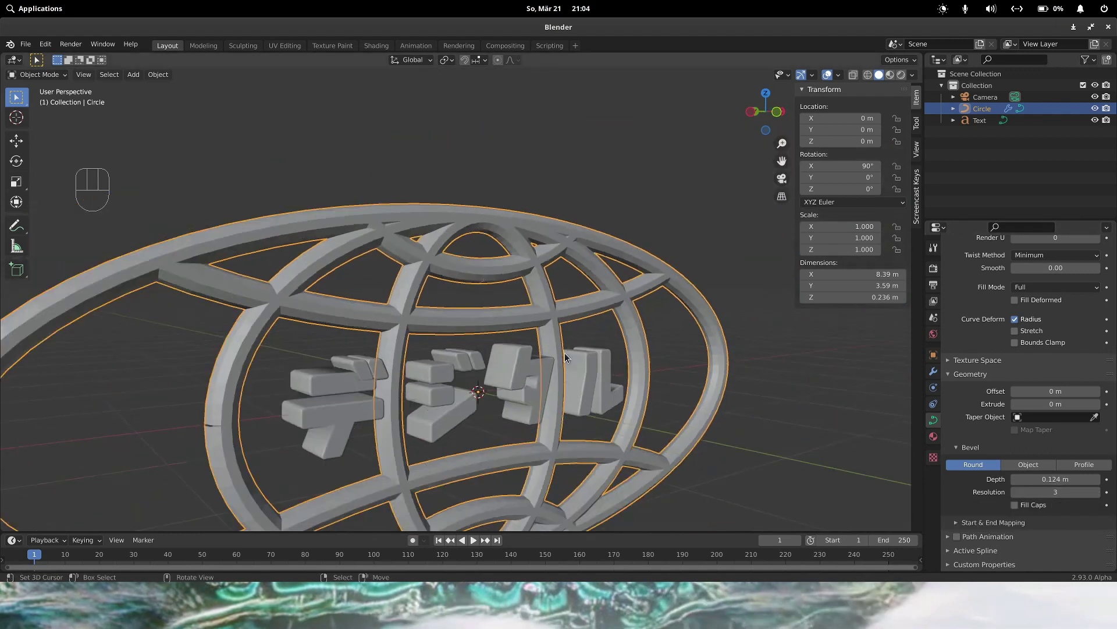
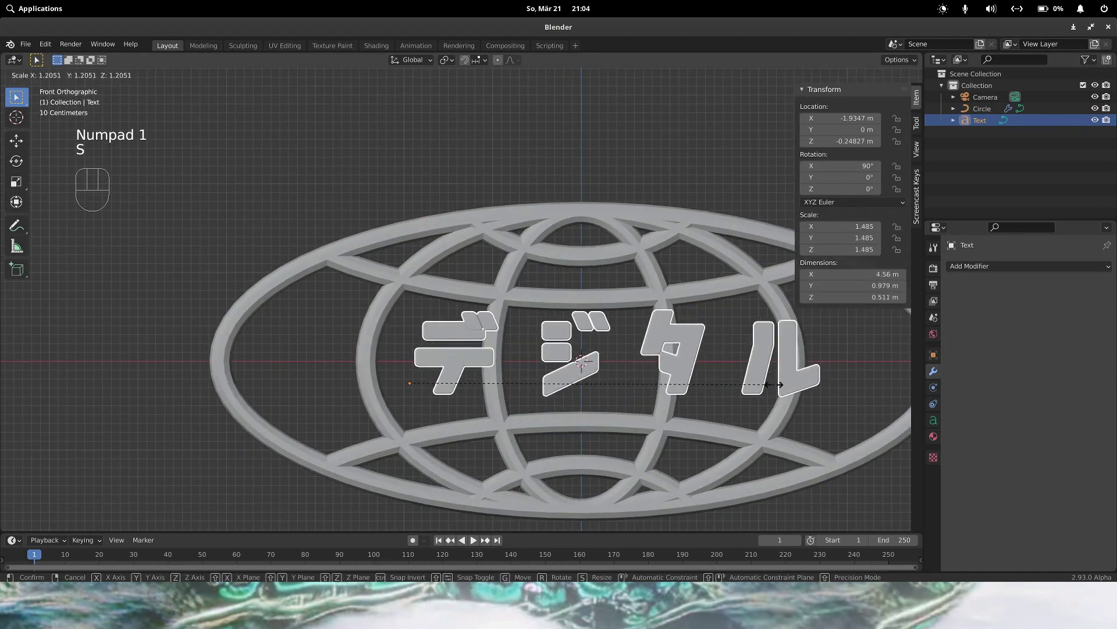
# - Move the scaled-up lettering left and down to centre it inside the globe
pyautogui.press('g')
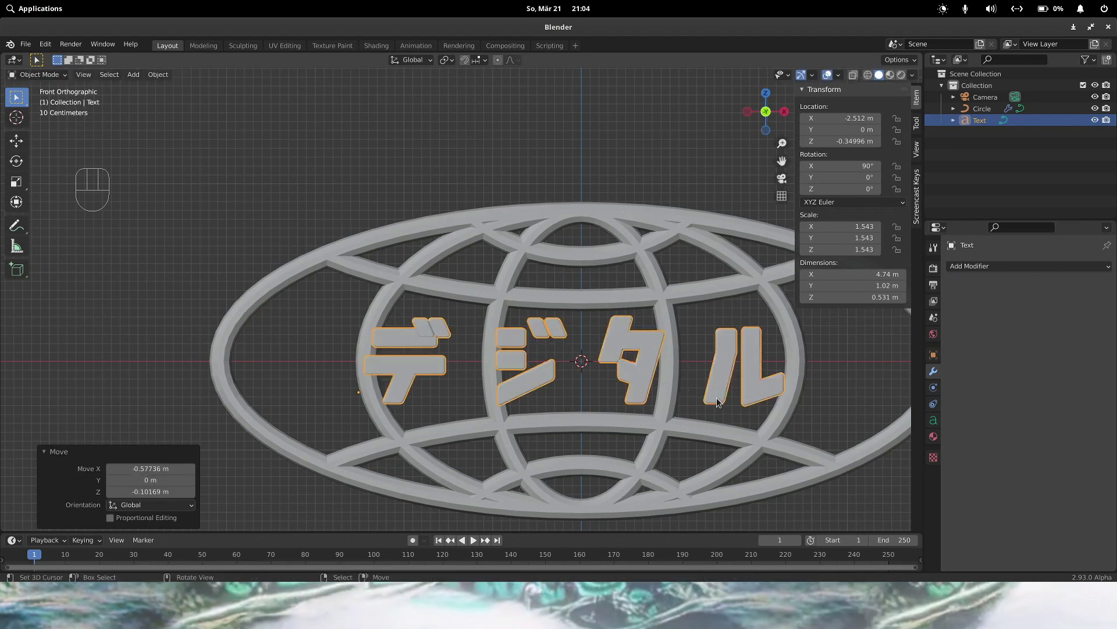
pyautogui.moveTo(599, 370); pyautogui.dragTo(537, 376)
pyautogui.moveTo(575, 377); pyautogui.dragTo(589, 386)
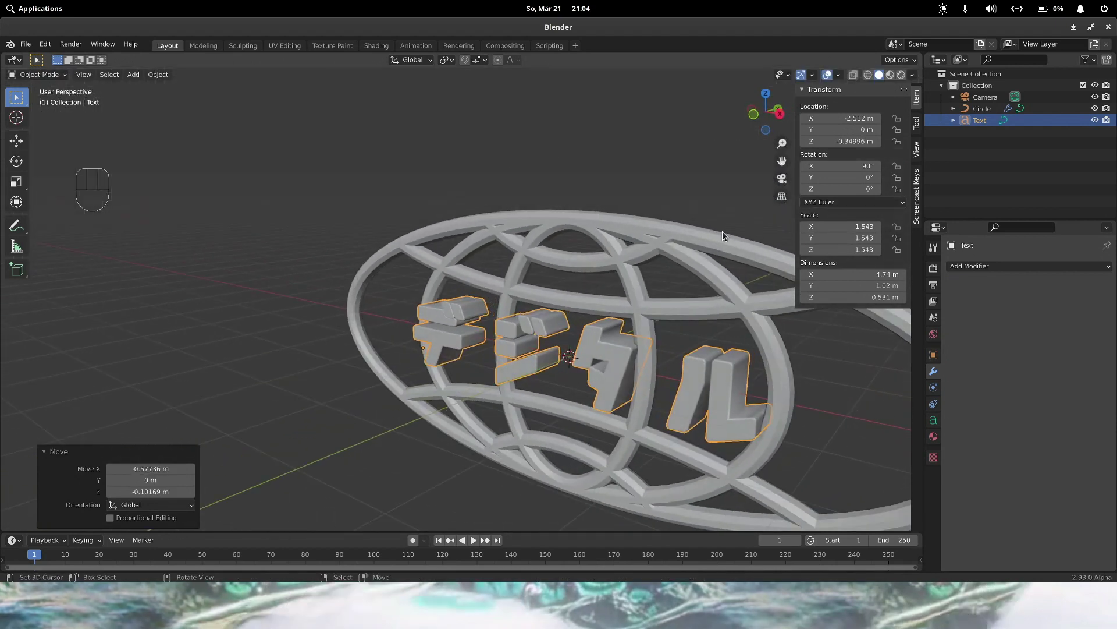
# - Duplicate the デジタル text as the 'negative' copy and bring up its geometry settings
pyautogui.press('shift+d')
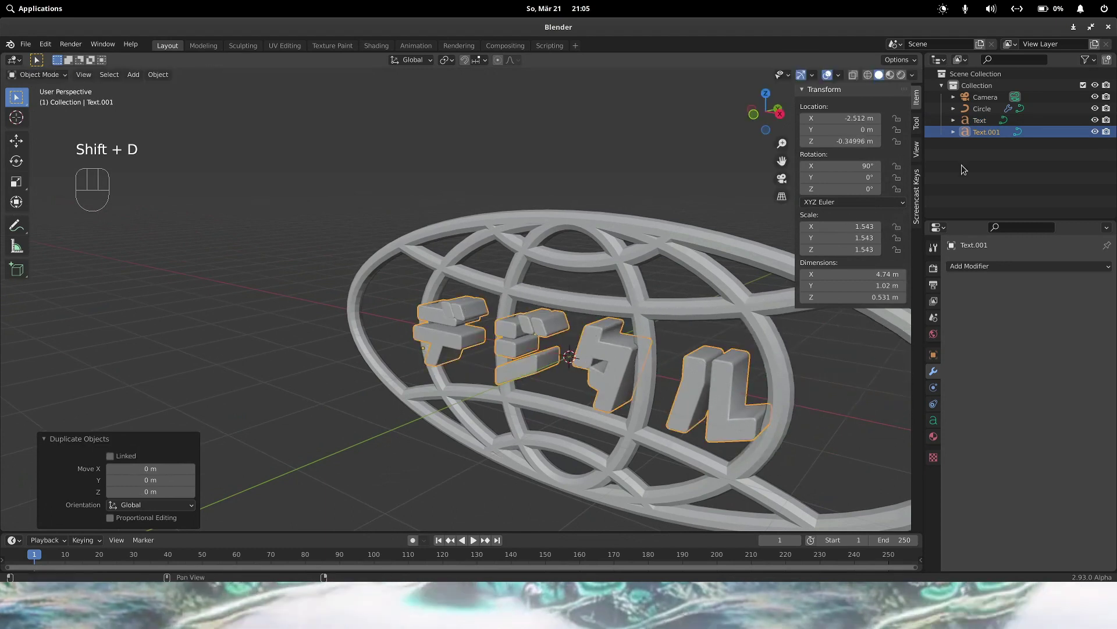
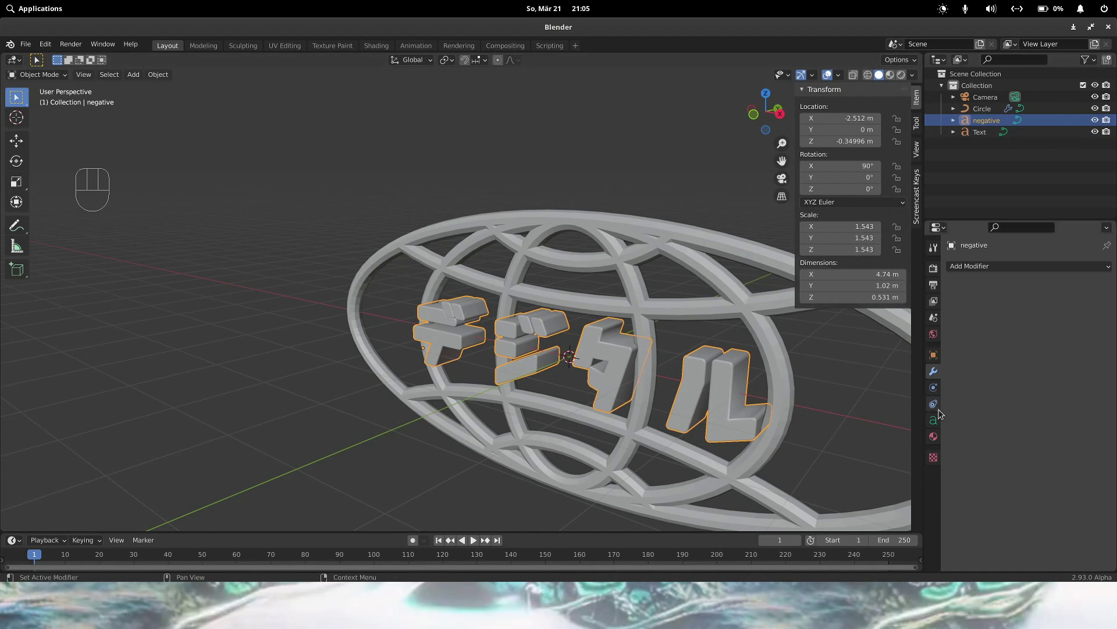
pyautogui.click(940, 420)
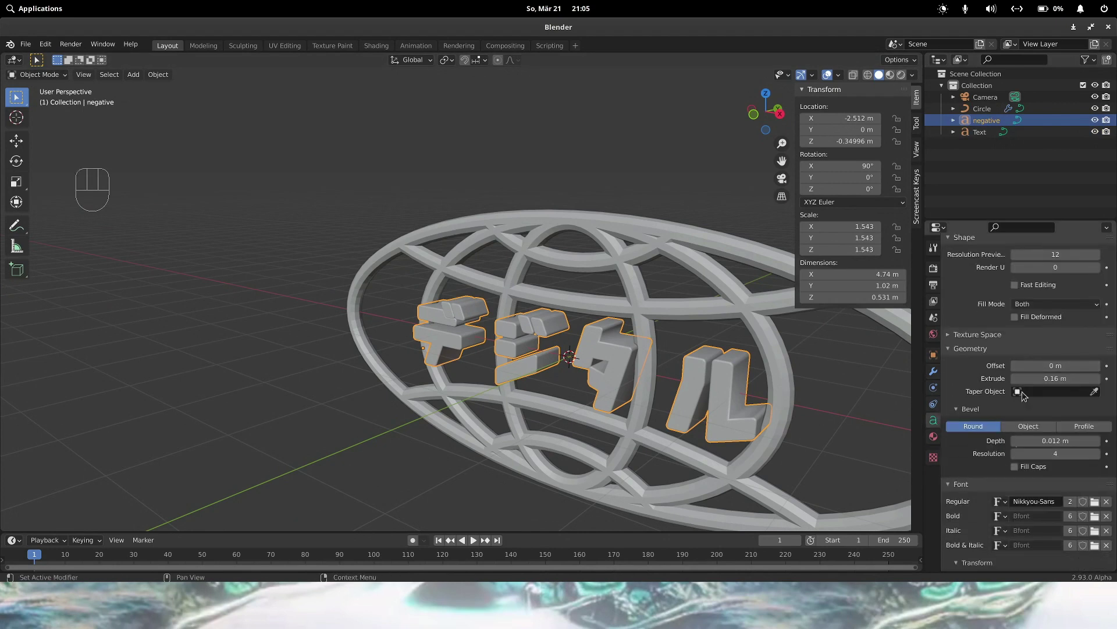
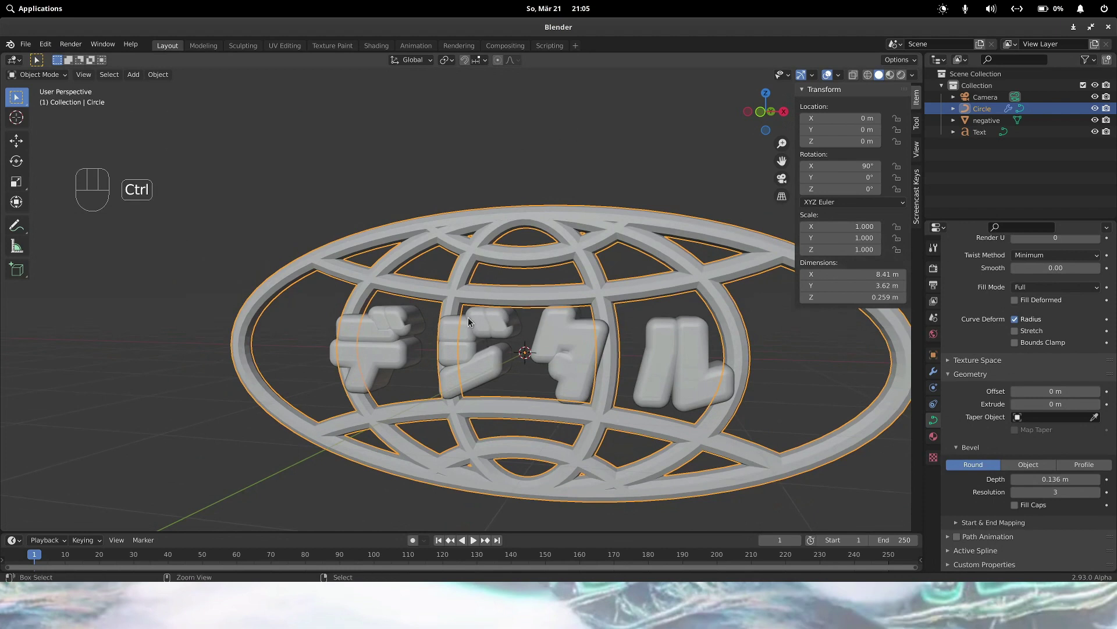
# - Save the project as globe_tut2.blend and frame the globe from the front
pyautogui.press('ctrl+s')
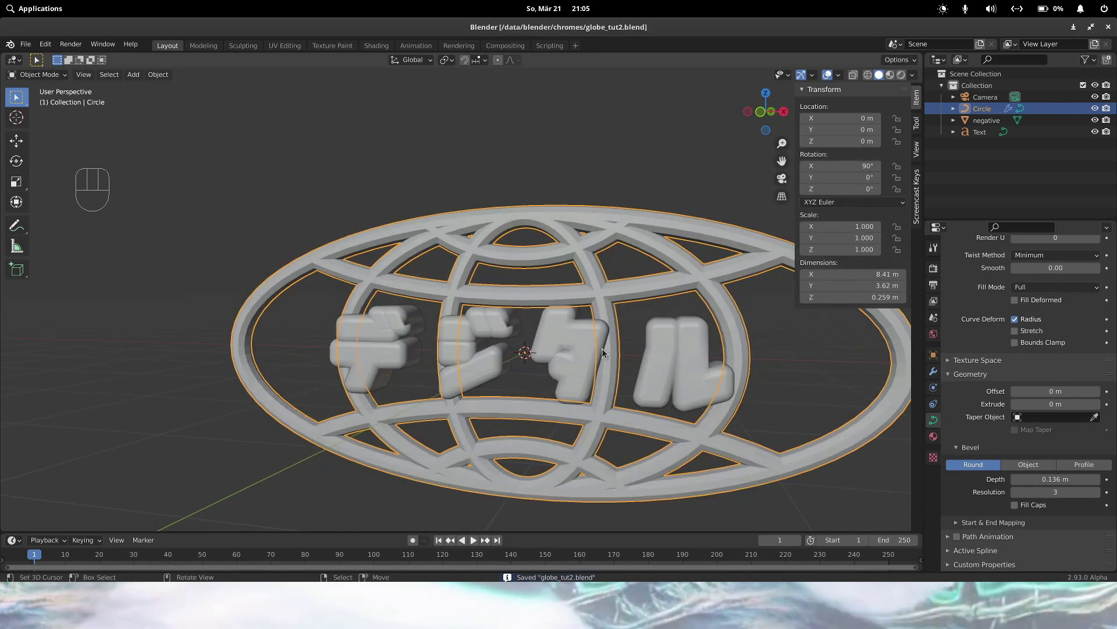
pyautogui.moveTo(536, 346); pyautogui.dragTo(499, 337)
pyautogui.middleClick(502, 334)
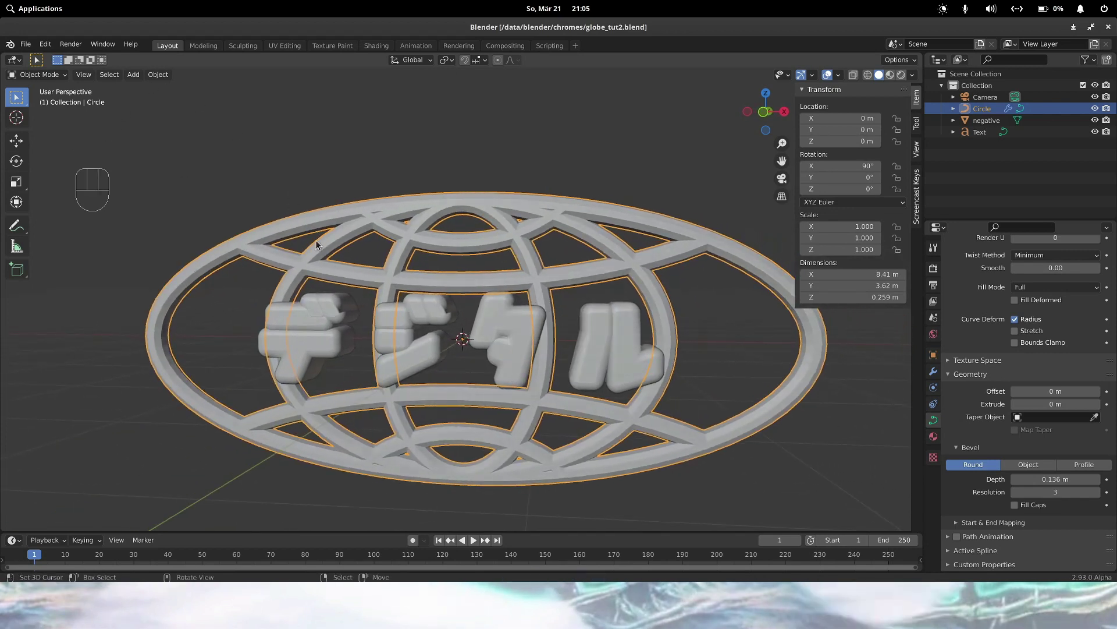
pyautogui.moveTo(440, 284); pyautogui.dragTo(464, 290)
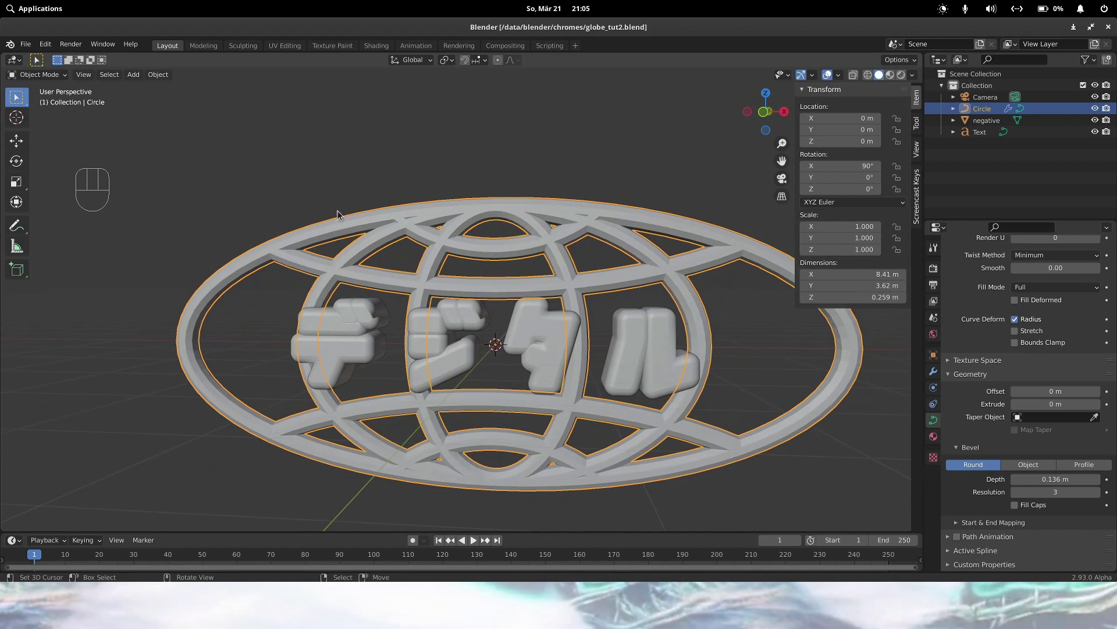
# - Convert the globe ring curve to a mesh and enable Auto Smooth at 30° on its normals
pyautogui.moveTo(159, 80); pyautogui.dragTo(294, 401)
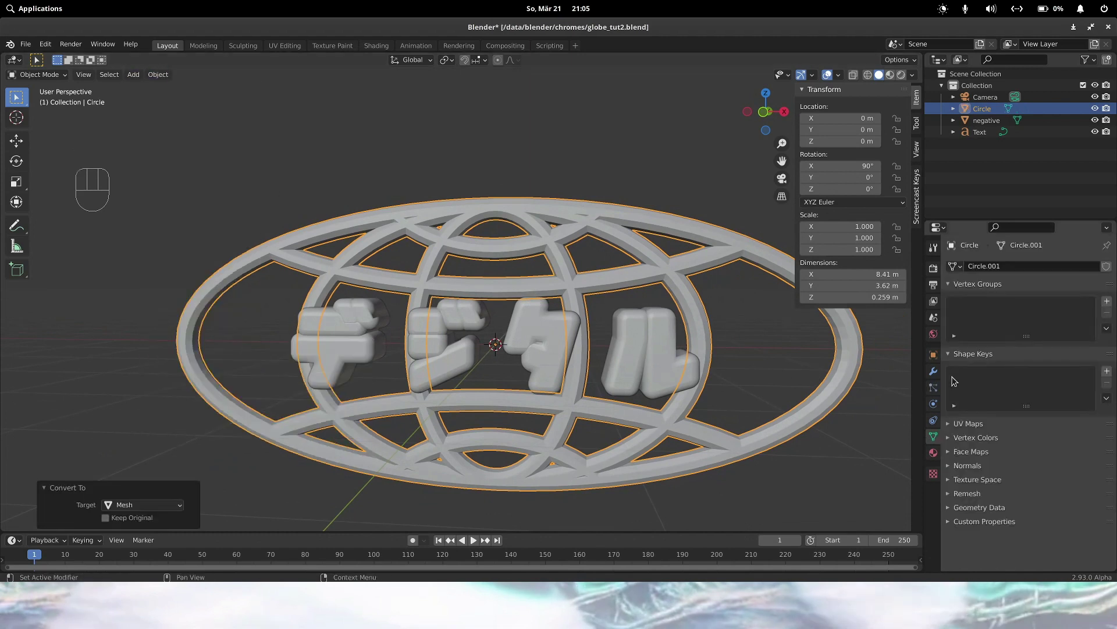
pyautogui.press('space')
pyautogui.press('Down')
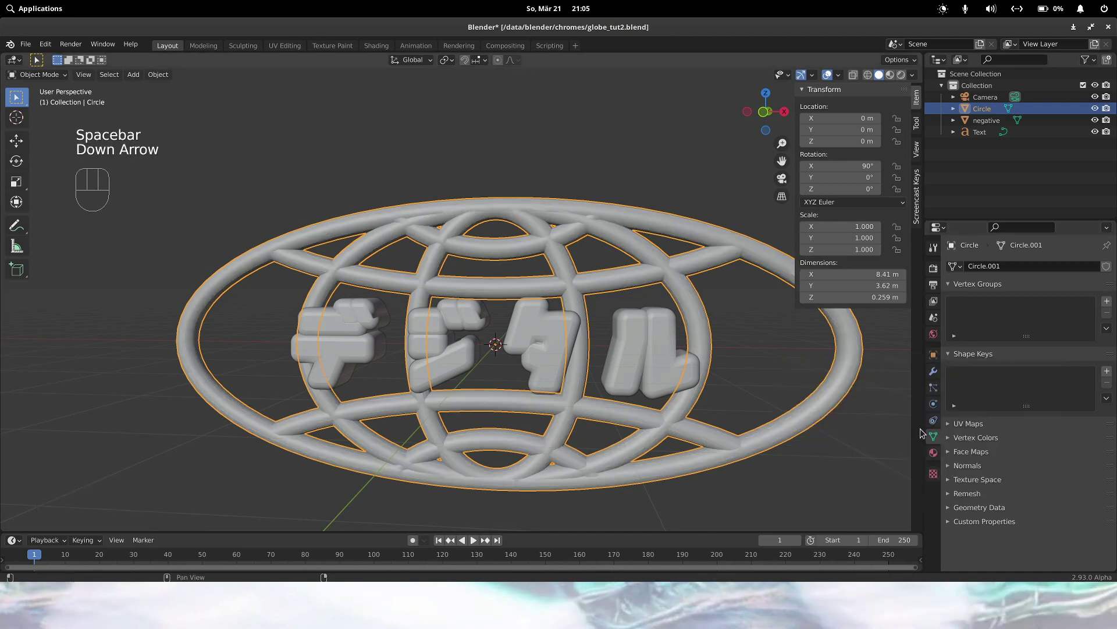
pyautogui.click(1016, 490)
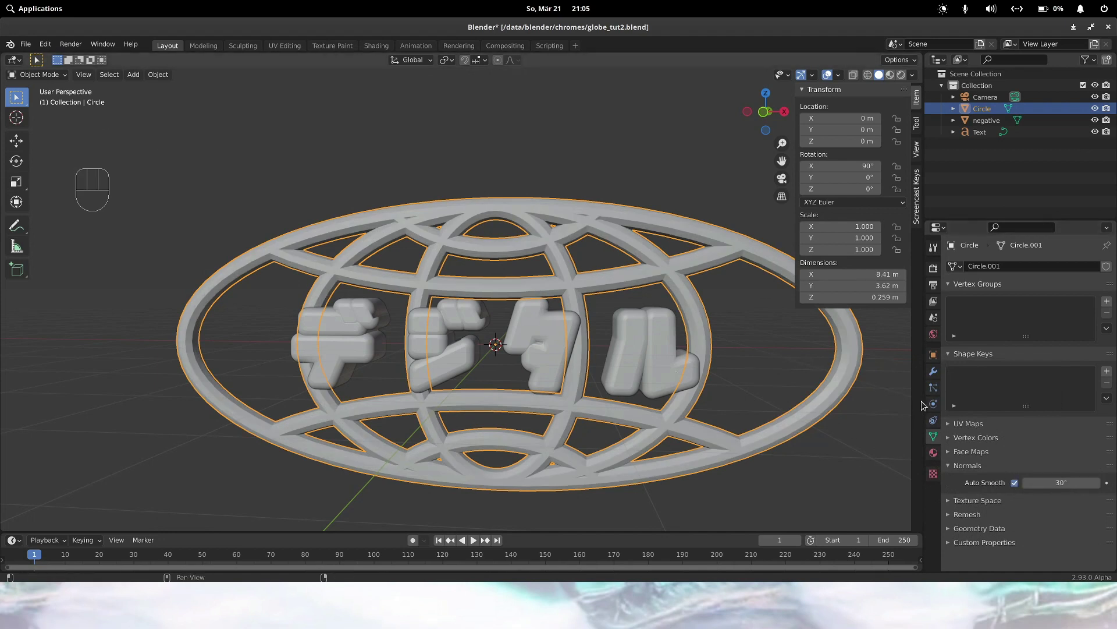
# - Apply a Boolean Difference using the negative text as cutter, delete it, and inspect the carved globe
pyautogui.moveTo(1005, 273); pyautogui.dragTo(897, 330)
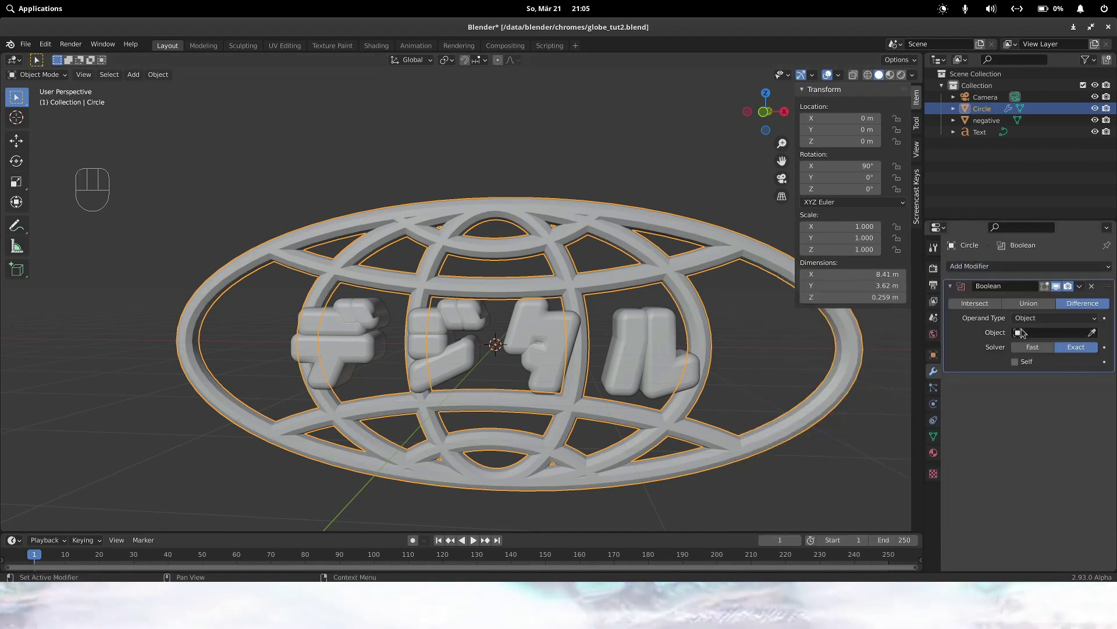
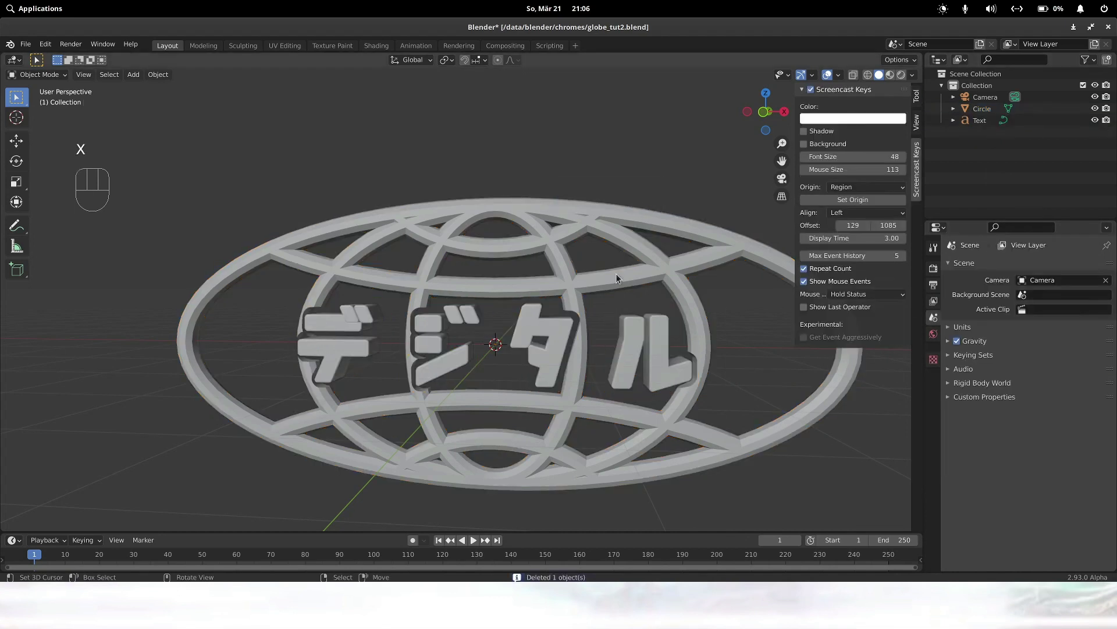
pyautogui.moveTo(634, 324); pyautogui.dragTo(646, 318)
pyautogui.moveTo(653, 325); pyautogui.dragTo(636, 328)
pyautogui.middleClick(709, 346)
pyautogui.moveTo(650, 350); pyautogui.dragTo(617, 354)
pyautogui.middleClick(589, 362)
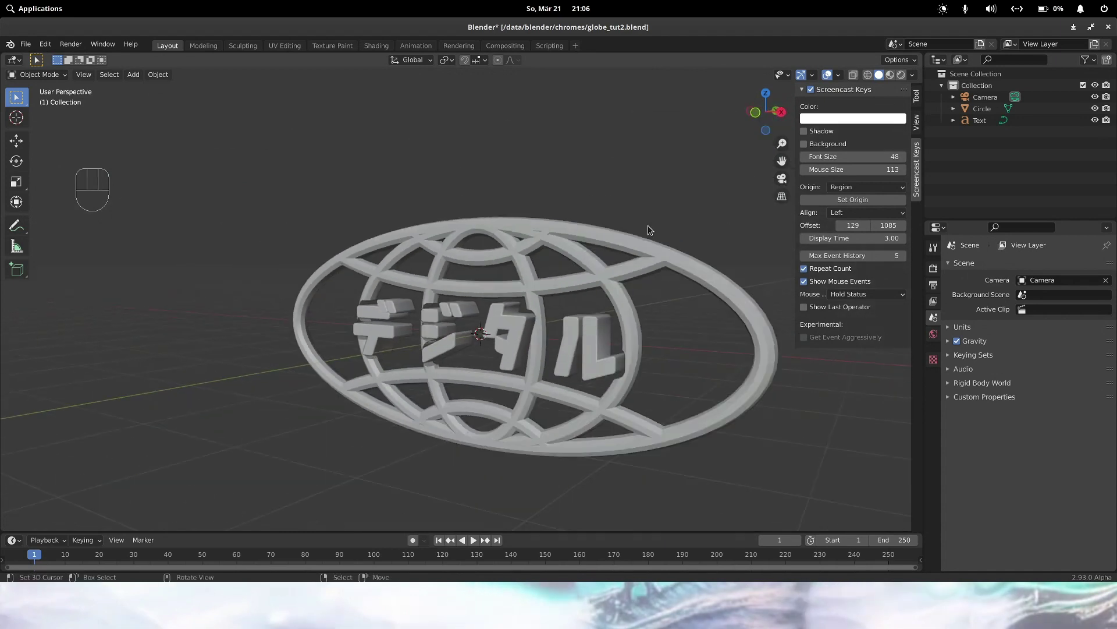